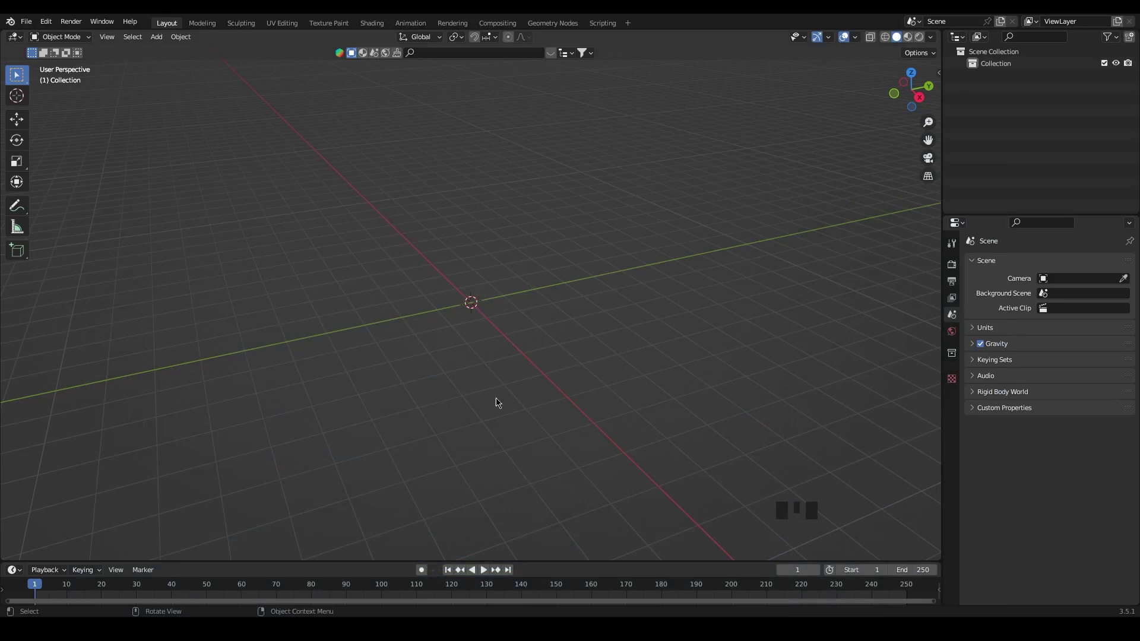
Add a plane in top view and shift its geometry up so the origin sits on its bottom edge
{"action": "key", "text": "shift+a"}
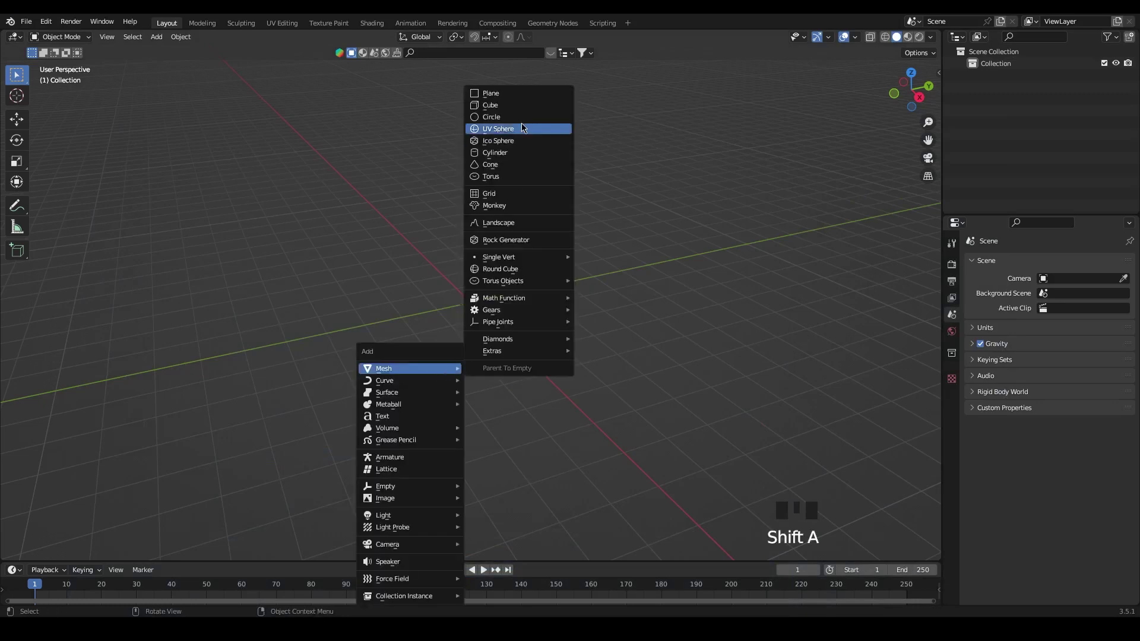
{"action": "key", "text": "`"}
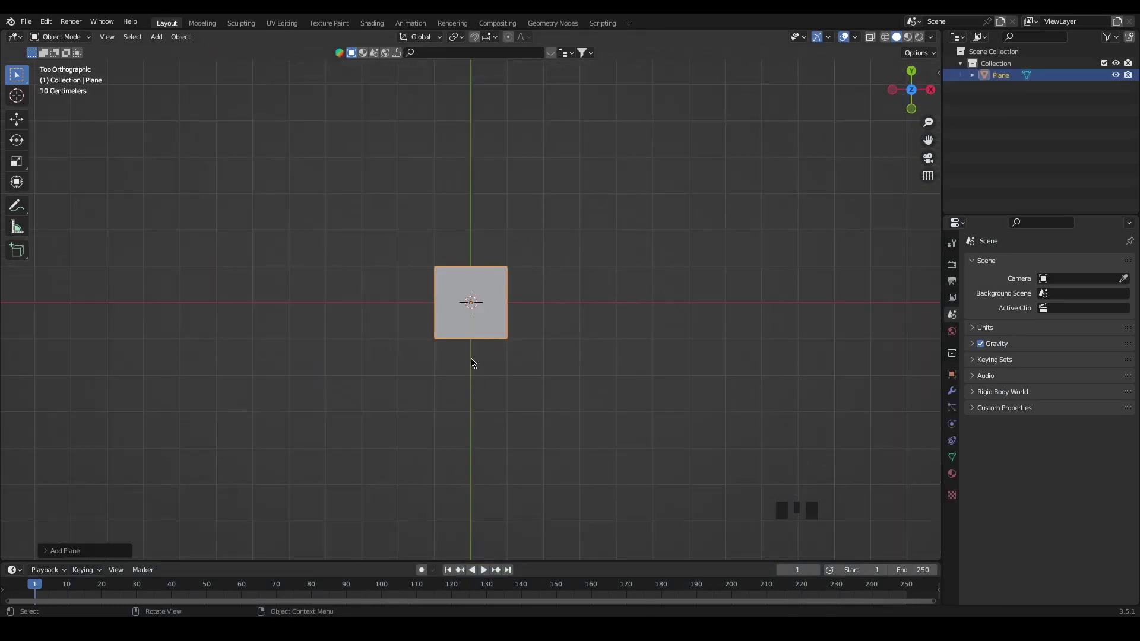
{"action": "key", "text": "g"}
{"action": "left_click_drag", "start_coordinate": [481, 281], "coordinate": [486, 252]}
{"action": "key", "text": "s"}
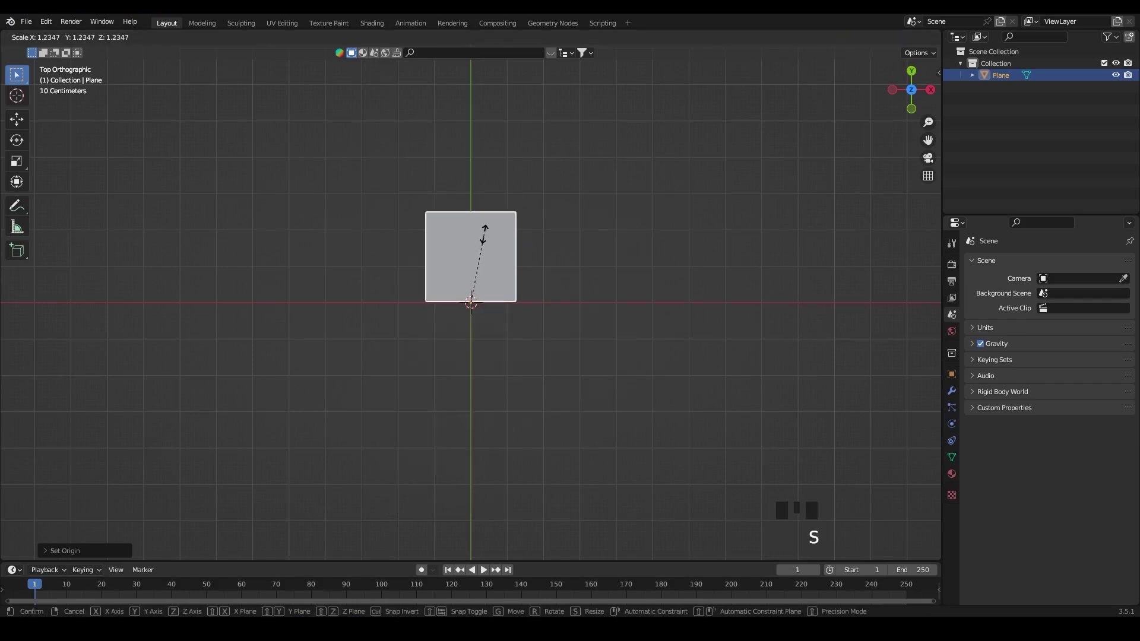
Scale the plane up and stretch it along Y into a tall rectangle
{"action": "key", "text": "g"}
{"action": "key", "text": "ctrl+z"}
{"action": "key", "text": "s"}
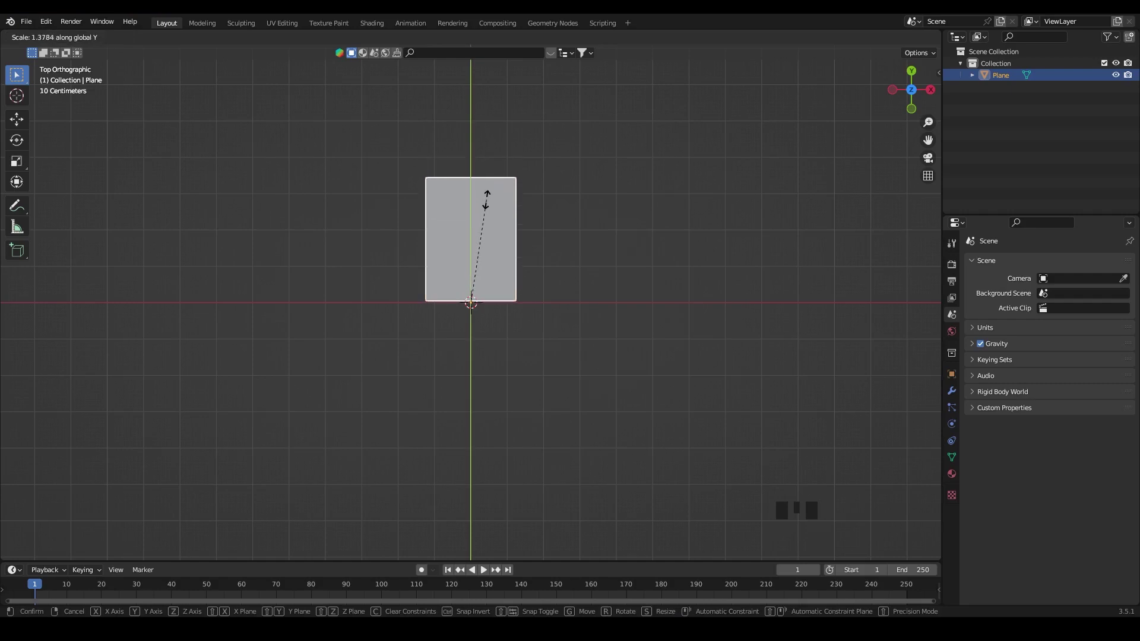
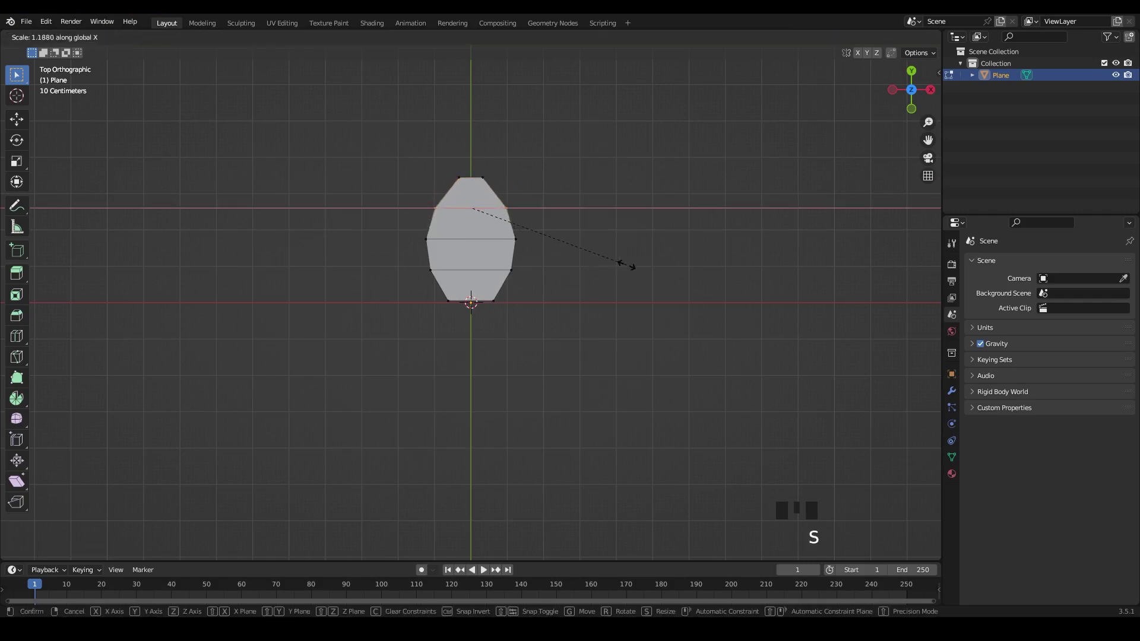
Add vertical edge loops through the tapered petal outline
{"action": "key", "text": "ctrl+r"}
{"action": "key", "text": "ctrl+r"}
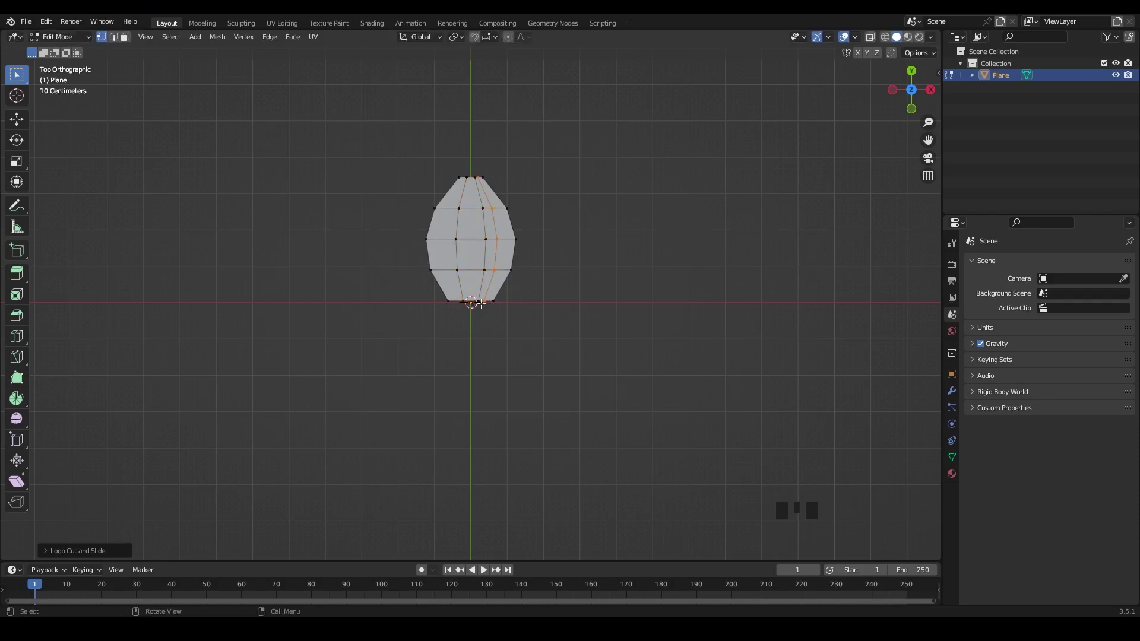
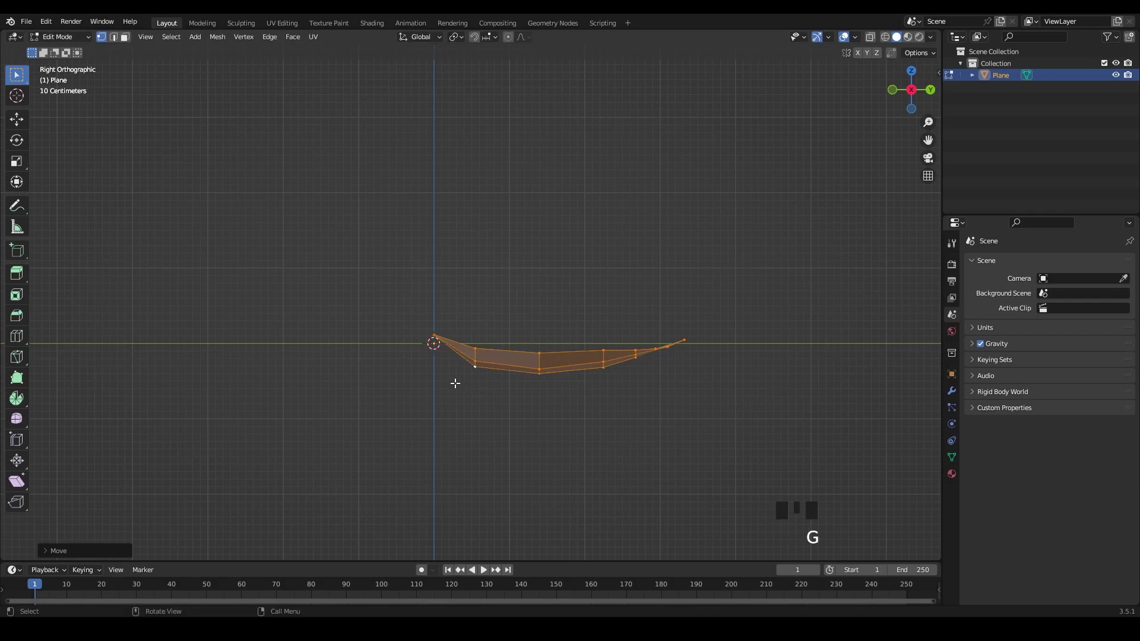
Rotate the petal's tip vertices so the petal sweeps upward from the origin
{"action": "key", "text": "g"}
{"action": "key", "text": "r"}
{"action": "key", "text": "g"}
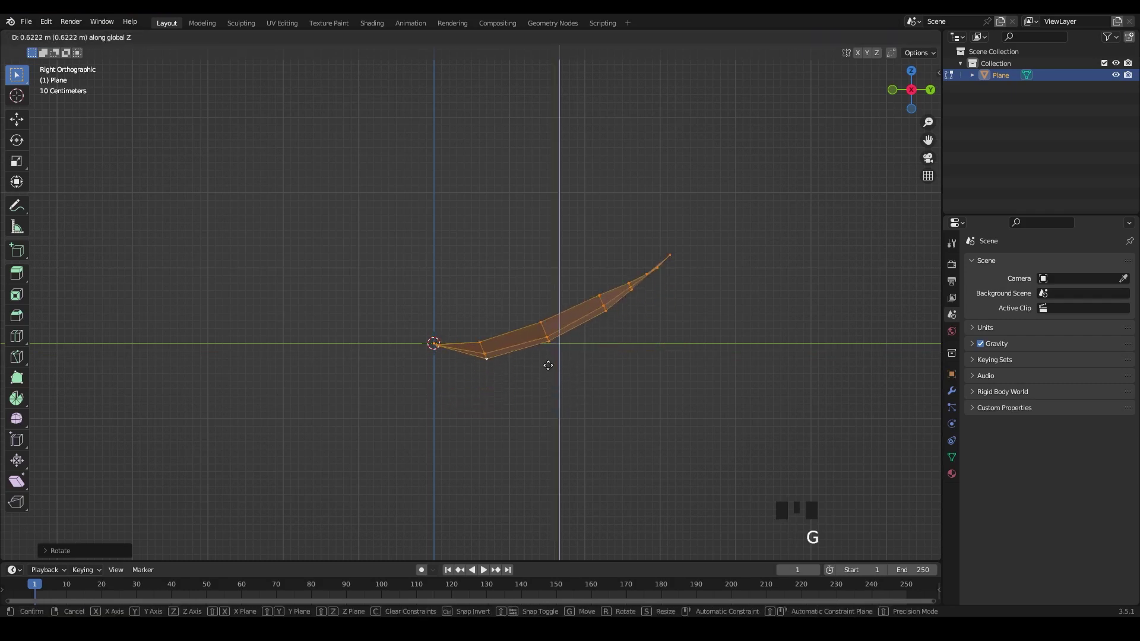
{"action": "key", "text": "g"}
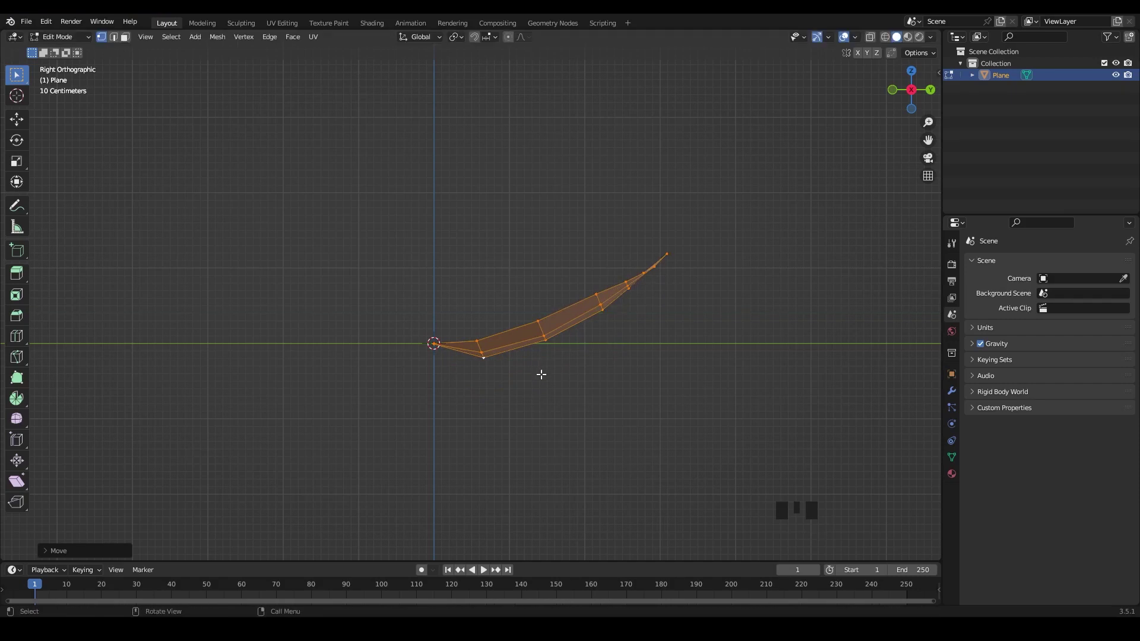
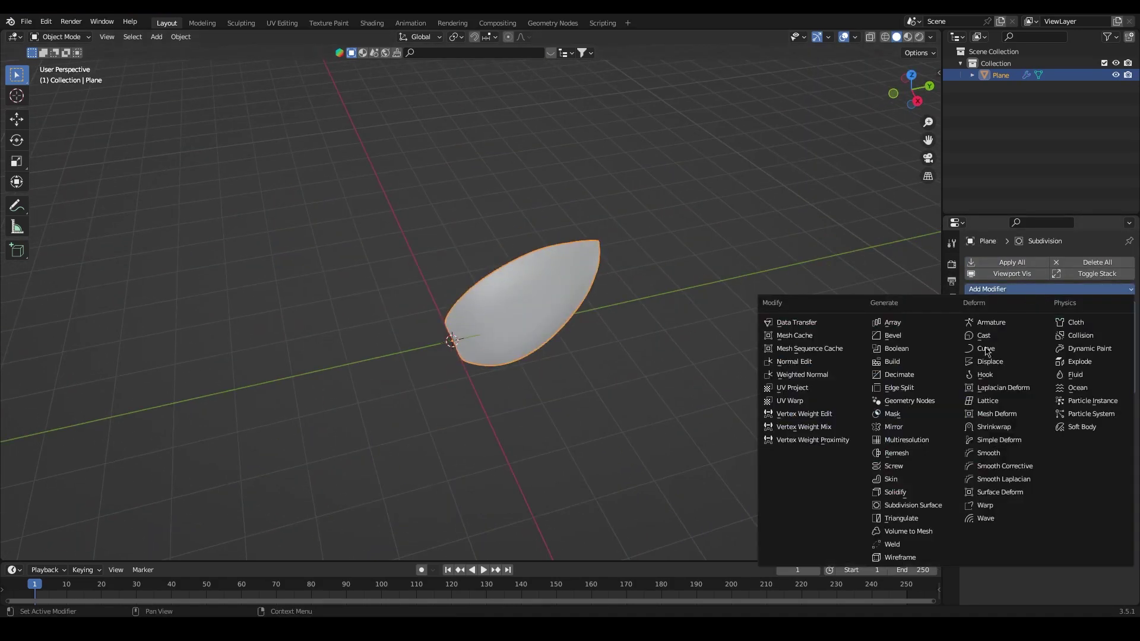
Add a Solidify modifier with 0.05 m thickness and offset -1, ordered above the Subdivision modifier
{"action": "left_click", "coordinate": [897, 493]}
{"action": "left_click_drag", "start_coordinate": [1132, 419], "coordinate": [1116, 305]}
{"action": "left_click_drag", "start_coordinate": [629, 392], "coordinate": [620, 346]}
{"action": "scroll", "scroll_direction": "up", "scroll_amount": 3}
{"action": "left_click_drag", "start_coordinate": [1118, 342], "coordinate": [1043, 343]}
{"action": "left_click", "coordinate": [1042, 343]}
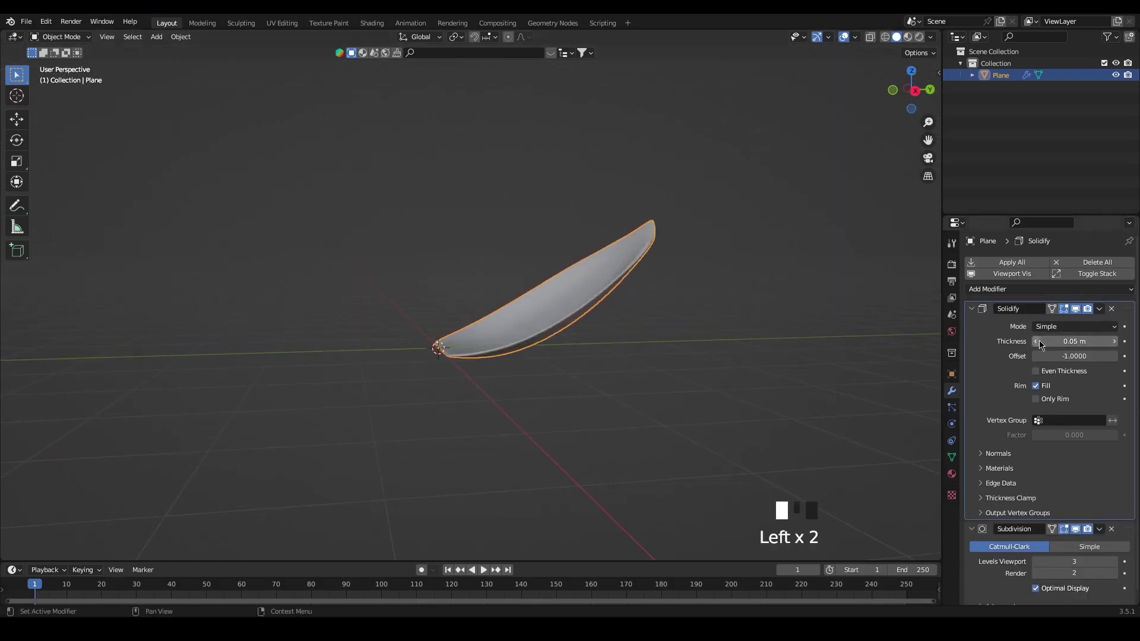
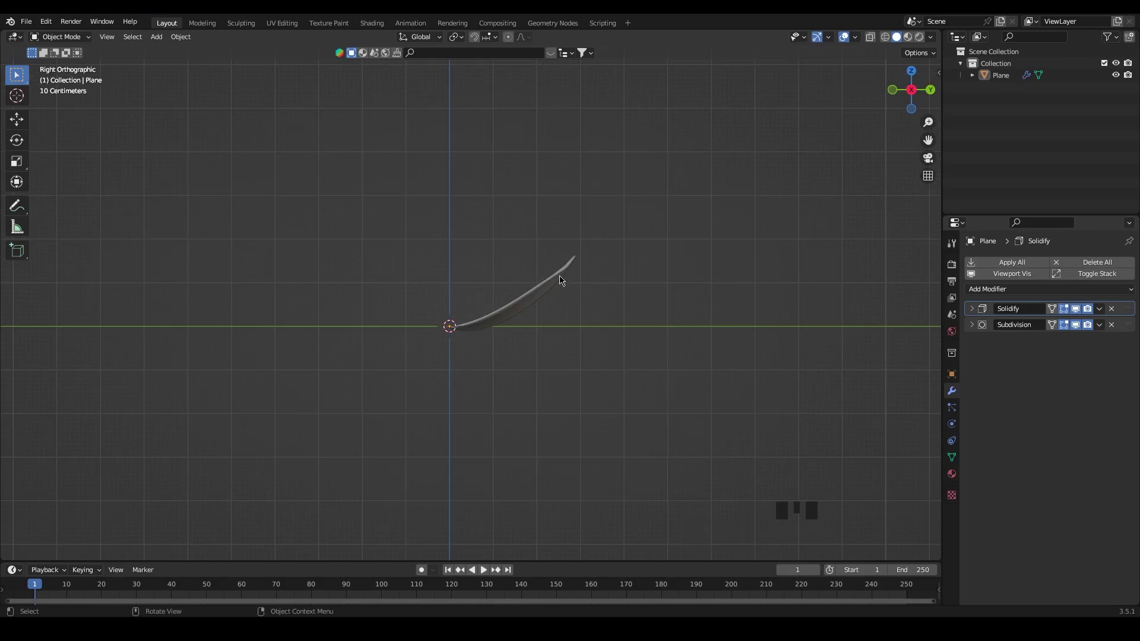
Tilt the petal upward in side view so its tip rises from the origin
{"action": "key", "text": "r"}
{"action": "left_click", "coordinate": [545, 290]}
{"action": "key", "text": "r"}
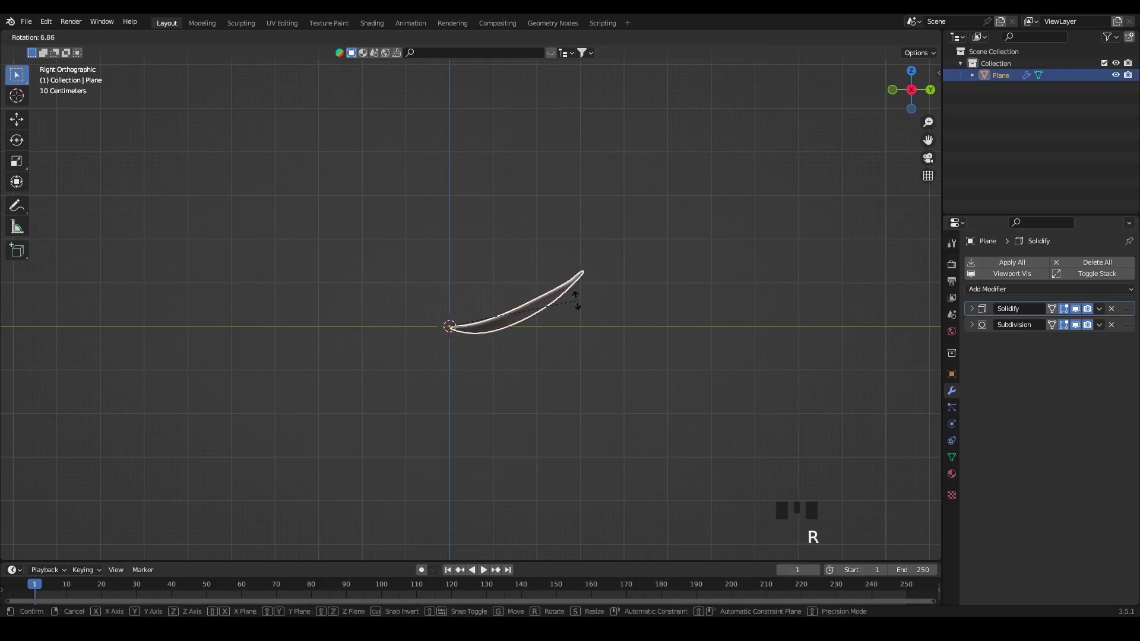
{"action": "left_click_drag", "start_coordinate": [557, 349], "coordinate": [556, 349]}
{"action": "key", "text": "`"}
{"action": "left_click", "coordinate": [516, 288]}
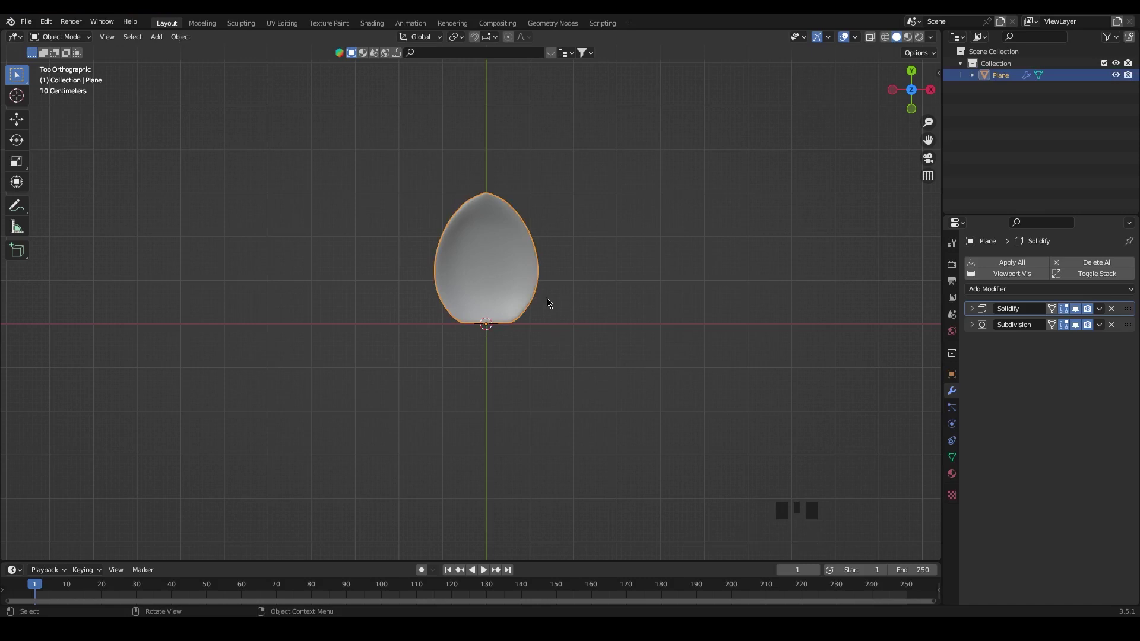
Make four linked copies rotated around the centre to form a five-petal flower
{"action": "key", "text": "alt+d"}
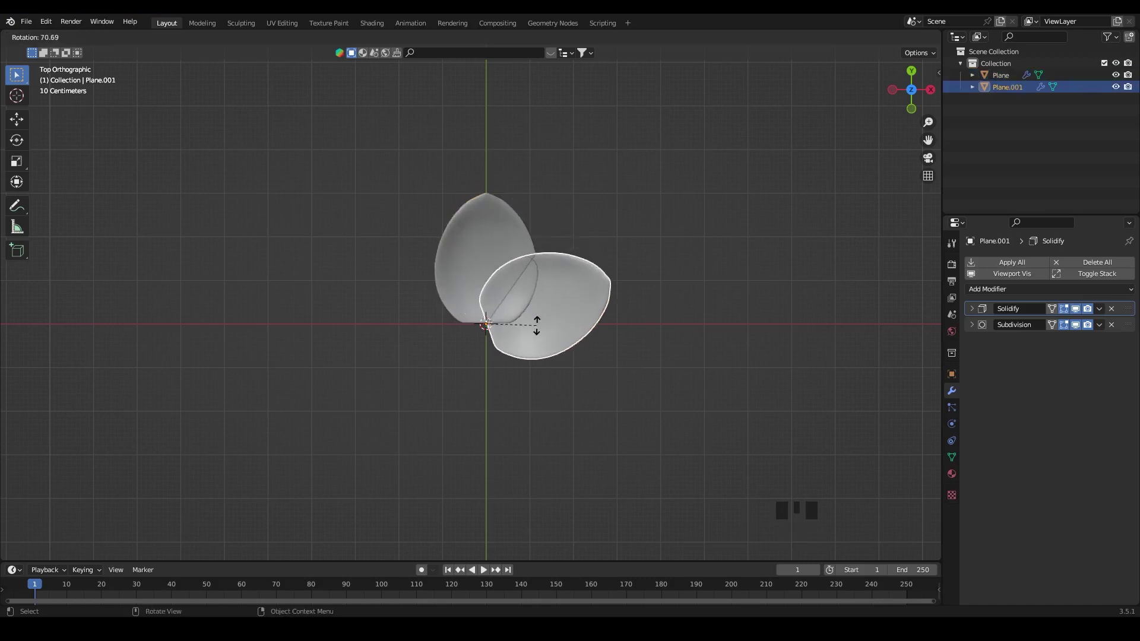
{"action": "key", "text": "shift+r"}
{"action": "key", "text": "shift+r"}
{"action": "key", "text": "shift+r"}
{"action": "left_click", "coordinate": [595, 346]}
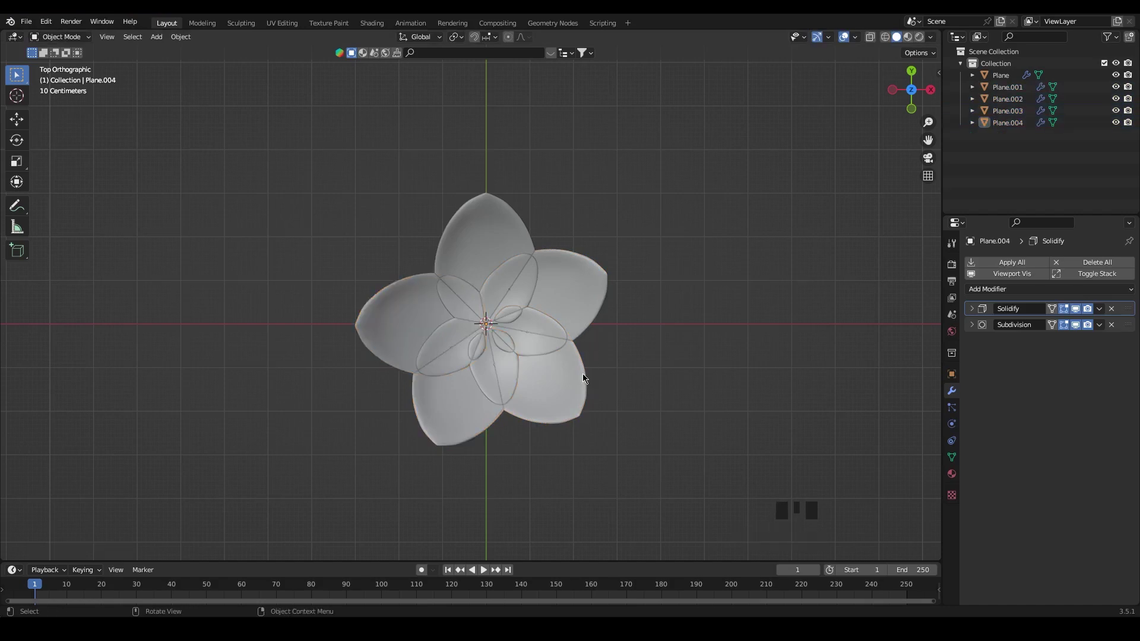
Tilt the first petal upward from a side view to start opening the flower
{"action": "left_click_drag", "start_coordinate": [610, 395], "coordinate": [584, 328]}
{"action": "left_click", "coordinate": [584, 328]}
{"action": "key", "text": "r"}
{"action": "left_click_drag", "start_coordinate": [587, 386], "coordinate": [565, 401]}
{"action": "left_click_drag", "start_coordinate": [564, 401], "coordinate": [571, 401]}
{"action": "left_click_drag", "start_coordinate": [583, 398], "coordinate": [536, 287]}
{"action": "left_click_drag", "start_coordinate": [537, 286], "coordinate": [538, 285]}
{"action": "left_click_drag", "start_coordinate": [565, 349], "coordinate": [562, 310]}
{"action": "key", "text": "r"}
Tilt the next two petals upward to match the opening flower shape
{"action": "left_click", "coordinate": [556, 345]}
{"action": "left_click_drag", "start_coordinate": [527, 373], "coordinate": [539, 343]}
{"action": "left_click", "coordinate": [539, 342]}
{"action": "key", "text": "r"}
{"action": "left_click_drag", "start_coordinate": [575, 371], "coordinate": [585, 370]}
{"action": "left_click_drag", "start_coordinate": [601, 378], "coordinate": [561, 320]}
{"action": "left_click_drag", "start_coordinate": [561, 321], "coordinate": [564, 319]}
{"action": "key", "text": "r"}
{"action": "left_click_drag", "start_coordinate": [598, 355], "coordinate": [598, 357]}
{"action": "left_click_drag", "start_coordinate": [589, 389], "coordinate": [524, 339]}
Tilt the Plane.002 petal upward and confirm its new angle
{"action": "left_click", "coordinate": [524, 339]}
{"action": "key", "text": "r"}
{"action": "left_click_drag", "start_coordinate": [506, 383], "coordinate": [496, 386]}
{"action": "left_click_drag", "start_coordinate": [474, 396], "coordinate": [528, 317]}
{"action": "left_click_drag", "start_coordinate": [528, 317], "coordinate": [528, 318]}
{"action": "key", "text": "r"}
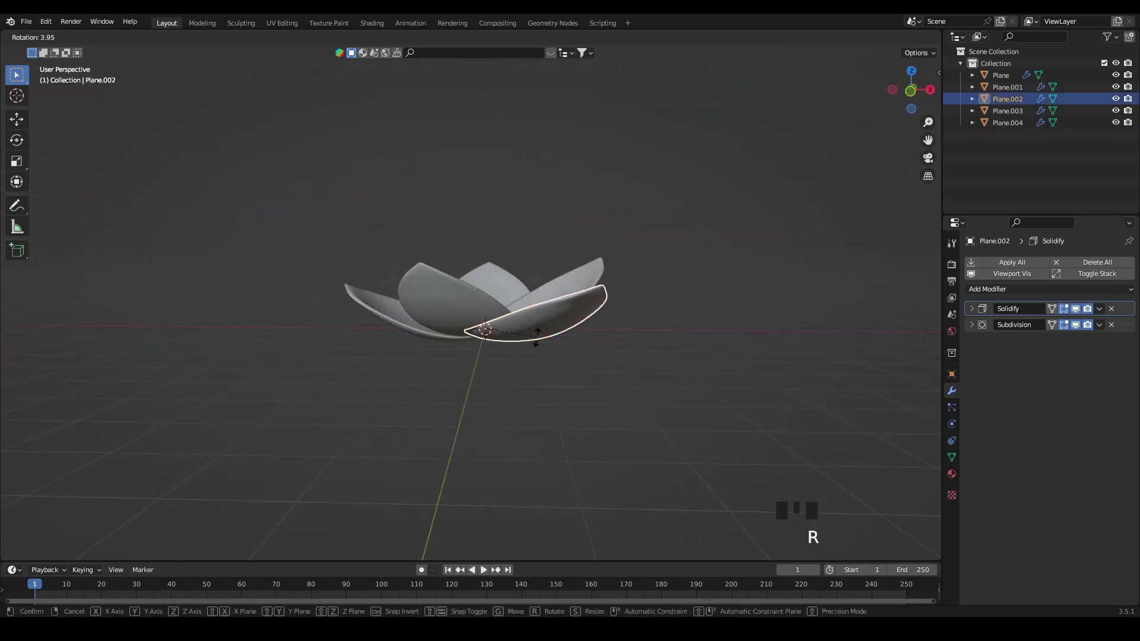
{"action": "left_click_drag", "start_coordinate": [561, 397], "coordinate": [582, 426]}
{"action": "left_click", "coordinate": [582, 426]}
{"action": "left_click_drag", "start_coordinate": [568, 368], "coordinate": [568, 368]}
Refine the Plane.002 petal's tilt from the side, then tilt the Plane petal upward
{"action": "key", "text": "`"}
{"action": "key", "text": "`"}
{"action": "key", "text": "`"}
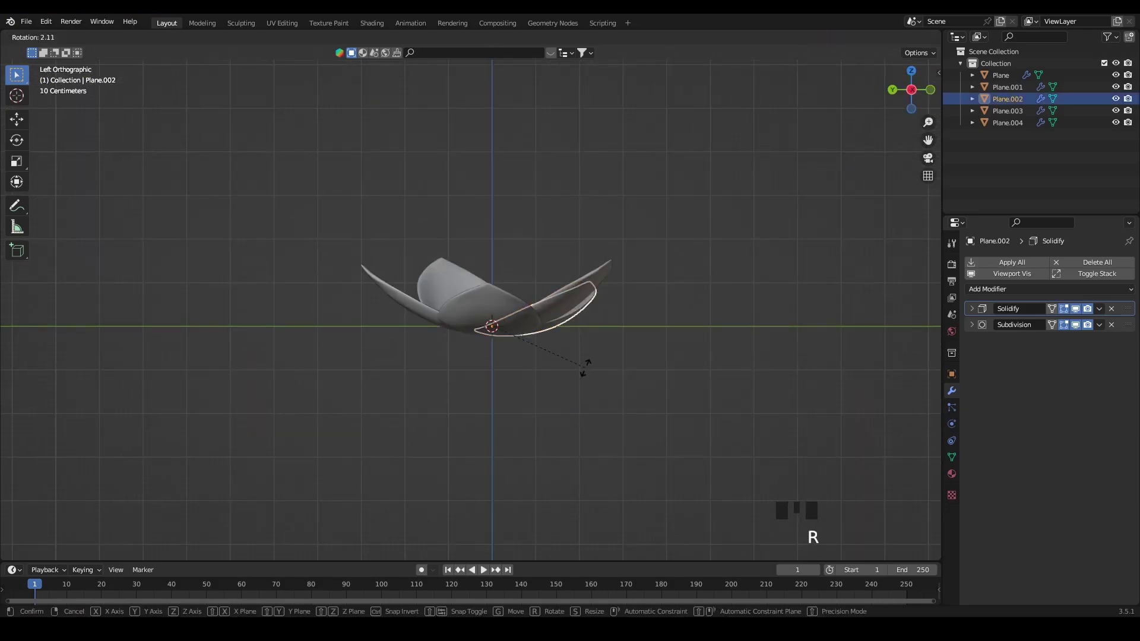
{"action": "left_click_drag", "start_coordinate": [569, 379], "coordinate": [580, 376]}
{"action": "left_click_drag", "start_coordinate": [599, 372], "coordinate": [521, 349]}
{"action": "left_click", "coordinate": [521, 349]}
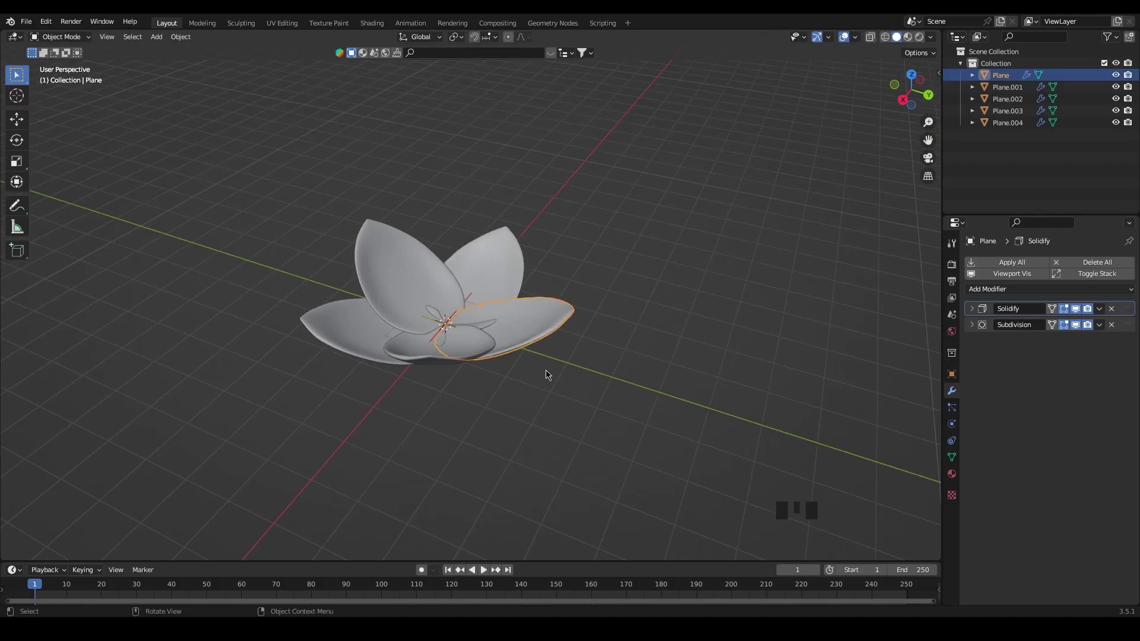
{"action": "key", "text": "r"}
{"action": "left_click_drag", "start_coordinate": [548, 420], "coordinate": [567, 419]}
{"action": "left_click_drag", "start_coordinate": [596, 429], "coordinate": [505, 395]}
{"action": "left_click_drag", "start_coordinate": [520, 375], "coordinate": [491, 241]}
Tilt the Plane.001 petal into place to complete the open five-petal ring
{"action": "left_click", "coordinate": [491, 241]}
{"action": "left_click_drag", "start_coordinate": [595, 332], "coordinate": [586, 343]}
{"action": "key", "text": "r"}
{"action": "left_click", "coordinate": [585, 357]}
{"action": "left_click_drag", "start_coordinate": [587, 372], "coordinate": [549, 341]}
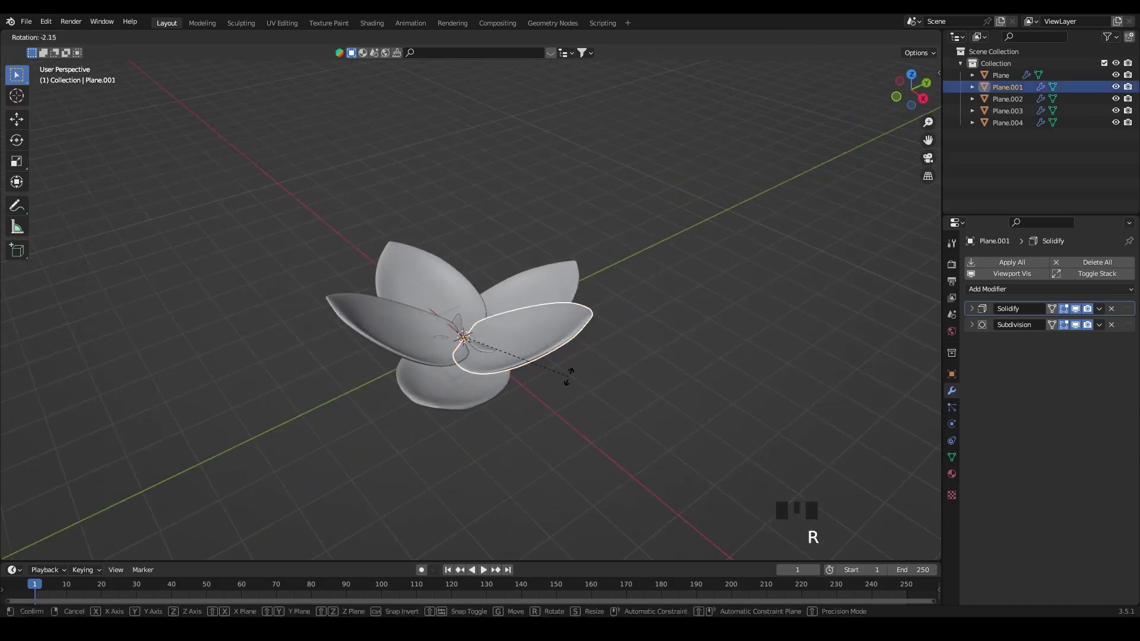
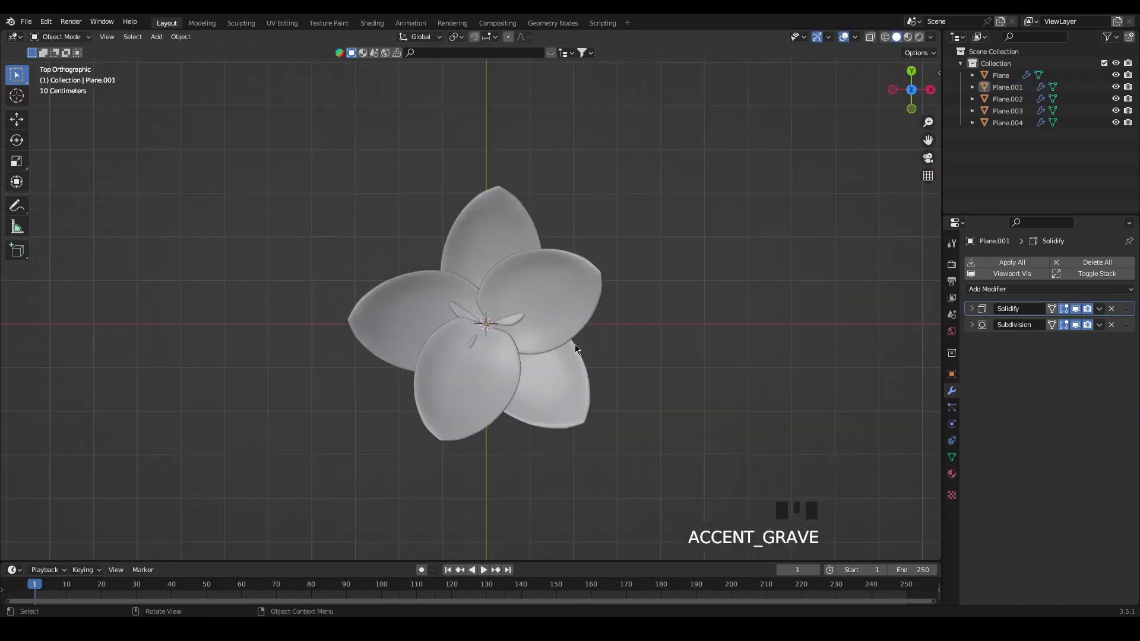
{"action": "left_click", "coordinate": [480, 387]}
Make a linked copy of a petal and rotate it to sit inside the ring as a sixth petal
{"action": "key", "text": "alt+d"}
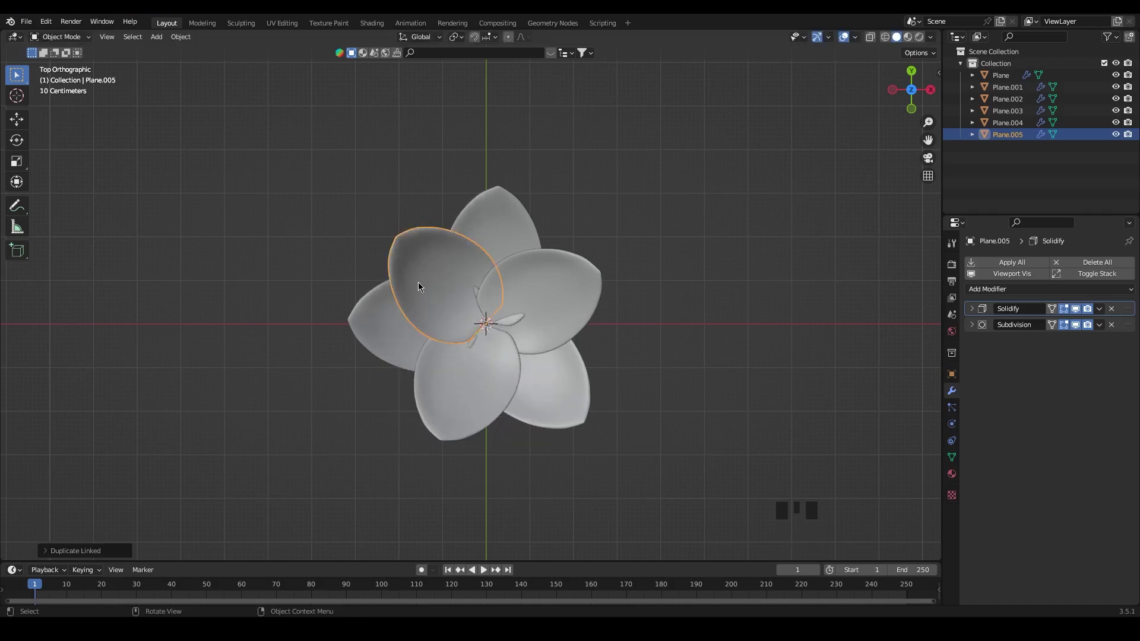
{"action": "left_click_drag", "start_coordinate": [639, 422], "coordinate": [382, 324]}
{"action": "left_click_drag", "start_coordinate": [475, 349], "coordinate": [492, 383]}
{"action": "left_click_drag", "start_coordinate": [540, 391], "coordinate": [572, 352]}
{"action": "key", "text": "`"}
{"action": "key", "text": "`"}
{"action": "key", "text": "`"}
{"action": "key", "text": "`"}
{"action": "key", "text": "`"}
{"action": "key", "text": "r"}
{"action": "left_click_drag", "start_coordinate": [555, 357], "coordinate": [558, 359]}
{"action": "left_click_drag", "start_coordinate": [586, 373], "coordinate": [546, 293]}
{"action": "left_click", "coordinate": [547, 293]}
Scale the inner petal copy slightly smaller than the outer petals
{"action": "key", "text": "s"}
{"action": "left_click", "coordinate": [567, 356]}
{"action": "left_click_drag", "start_coordinate": [600, 360], "coordinate": [478, 318]}
{"action": "key", "text": "`"}
{"action": "left_click", "coordinate": [461, 301]}
Undo a stray extra duplicate and orbit to inspect the flower from an angle
{"action": "key", "text": "alt+d"}
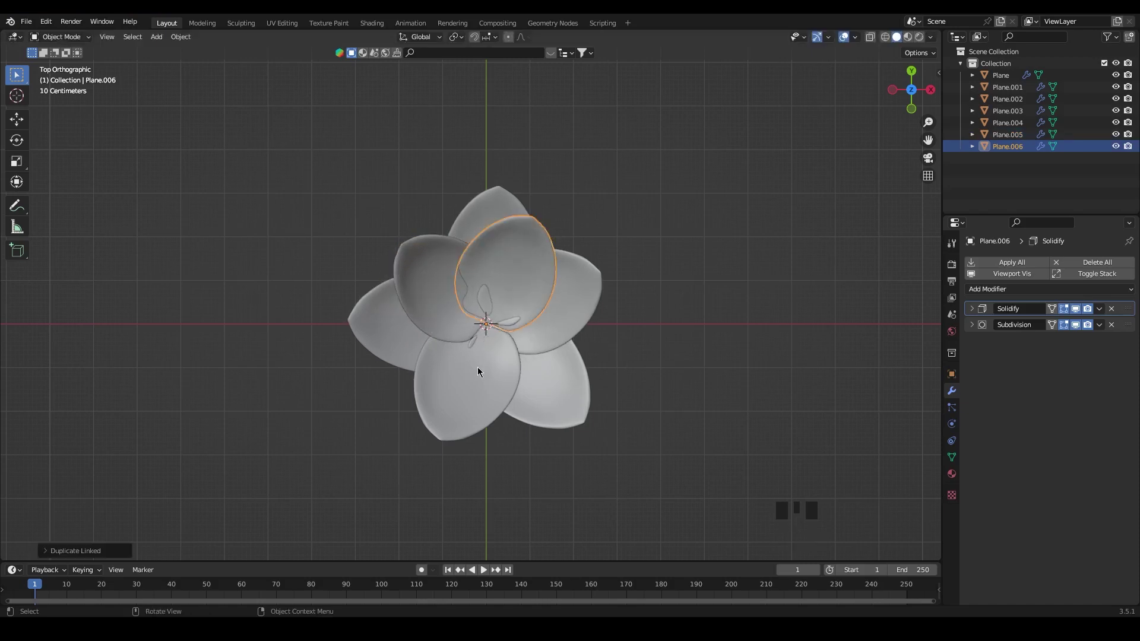
{"action": "key", "text": "ctrl+z"}
{"action": "left_click_drag", "start_coordinate": [625, 474], "coordinate": [543, 340]}
{"action": "left_click", "coordinate": [564, 352]}
{"action": "left_click_drag", "start_coordinate": [397, 338], "coordinate": [398, 338]}
{"action": "left_click_drag", "start_coordinate": [474, 270], "coordinate": [474, 271]}
{"action": "left_click", "coordinate": [416, 343]}
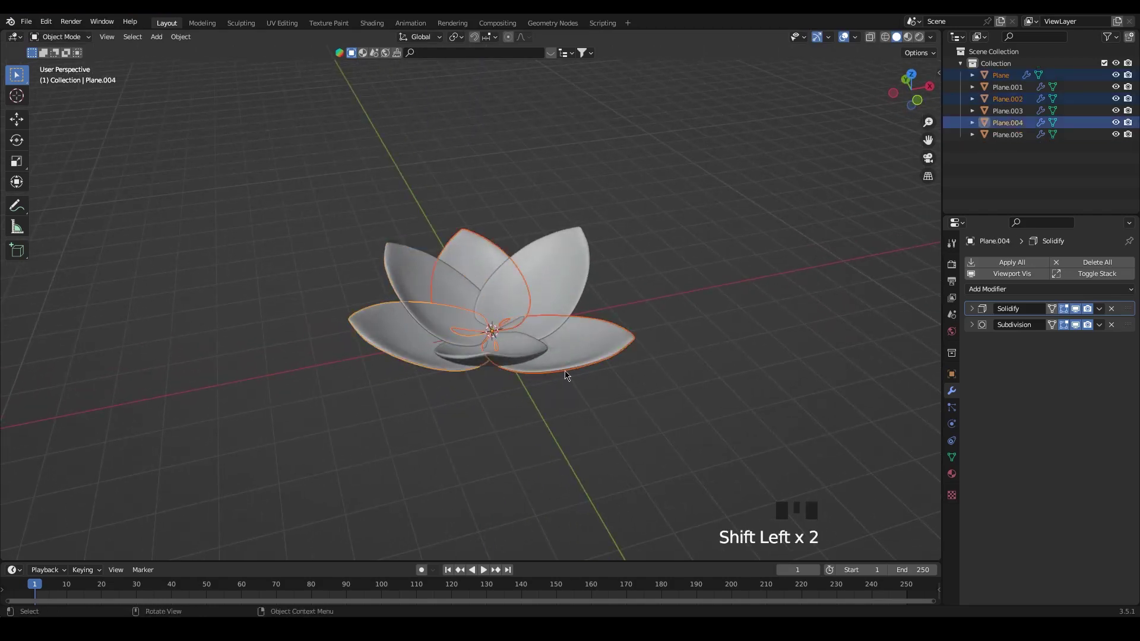
Slide all vertices of the shared petal mesh outward along Y, leaving a small gap at the centre
{"action": "key", "text": "Tab"}
{"action": "key", "text": "a"}
{"action": "key", "text": "`"}
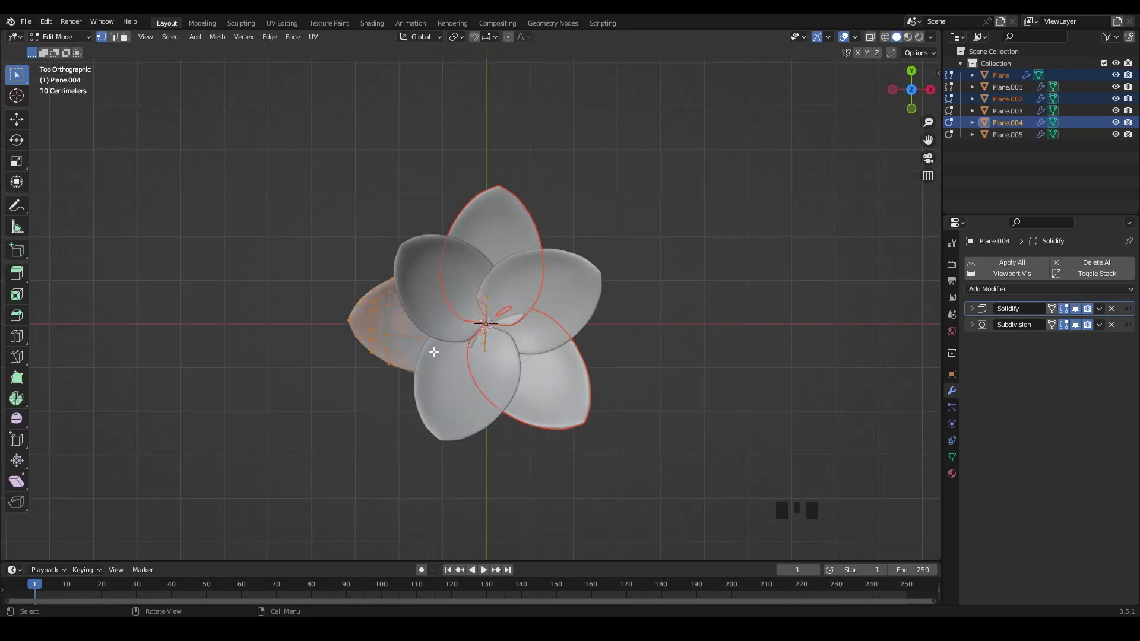
{"action": "key", "text": "g"}
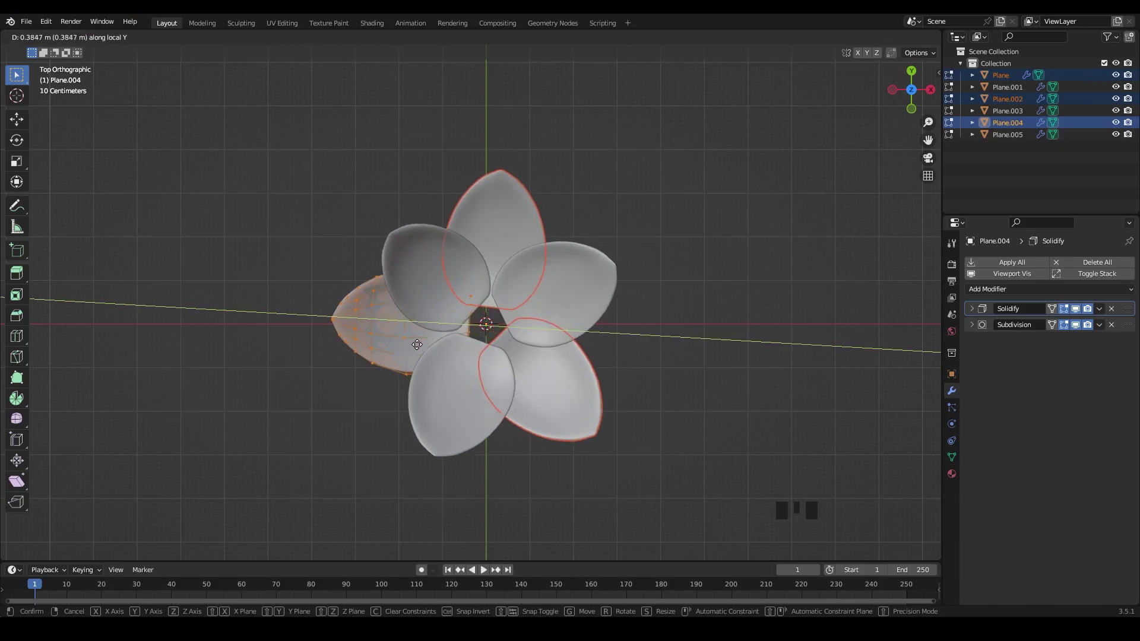
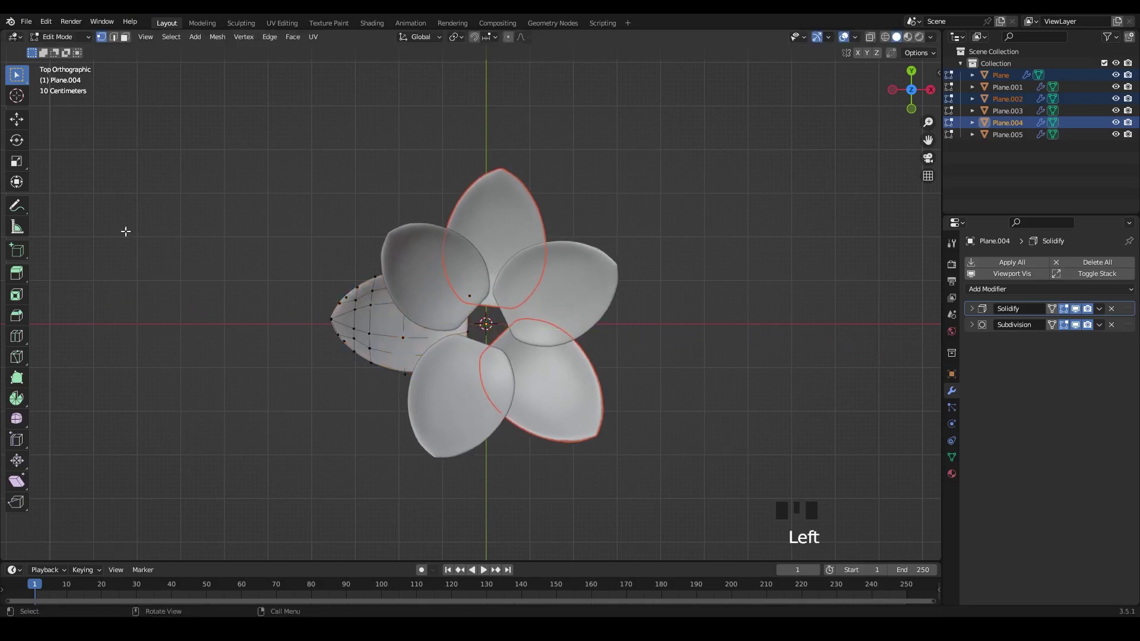
{"action": "key", "text": "Tab"}
{"action": "left_click_drag", "start_coordinate": [554, 471], "coordinate": [554, 471]}
{"action": "left_click_drag", "start_coordinate": [534, 480], "coordinate": [539, 423]}
{"action": "key", "text": "`"}
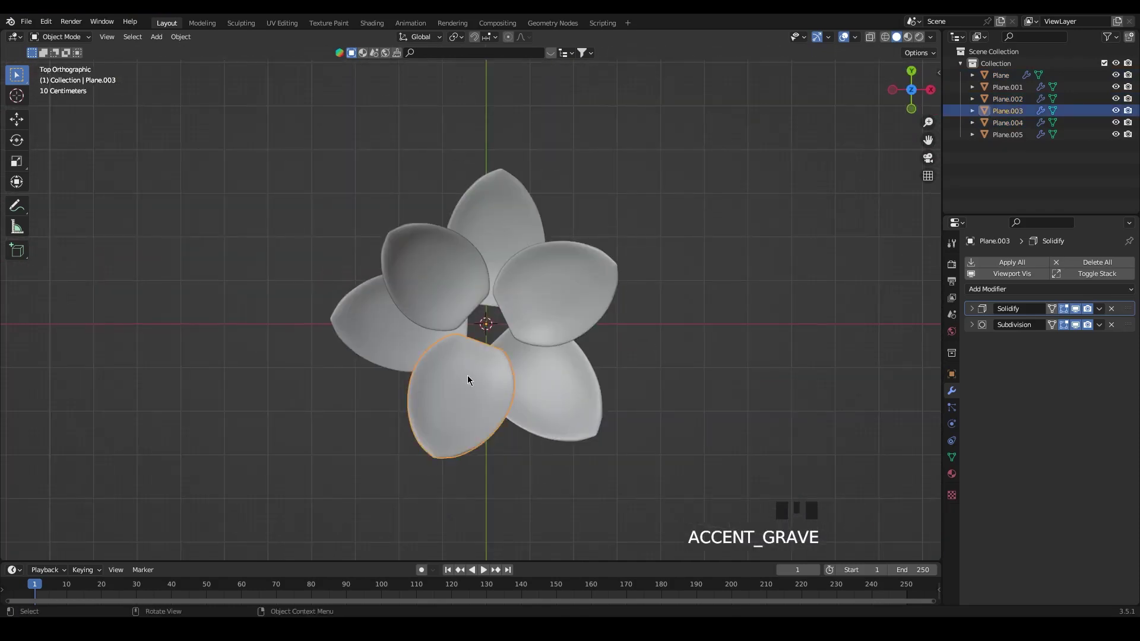
Make three linked petal copies rotated into the gaps between the first ring's petals
{"action": "key", "text": "alt+d"}
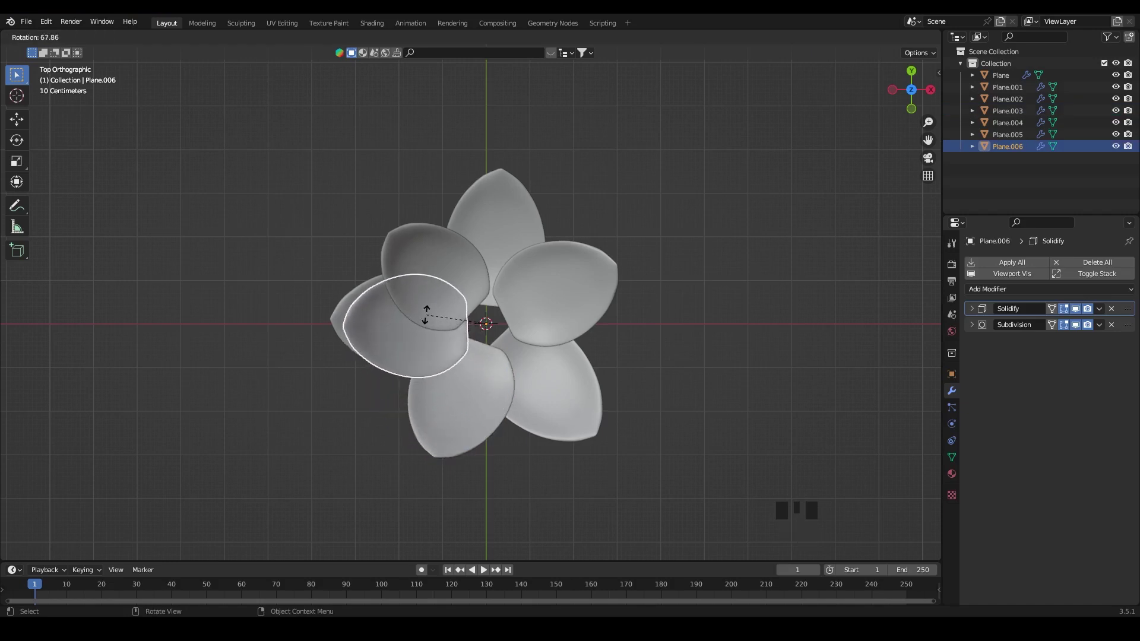
{"action": "key", "text": "shift+r"}
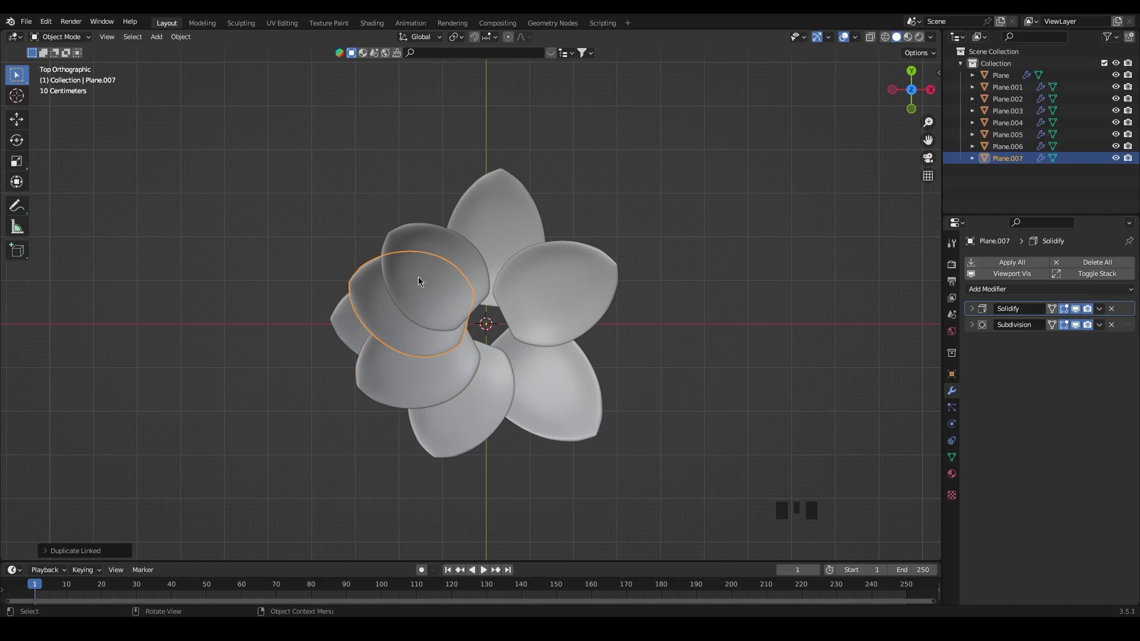
{"action": "key", "text": "r"}
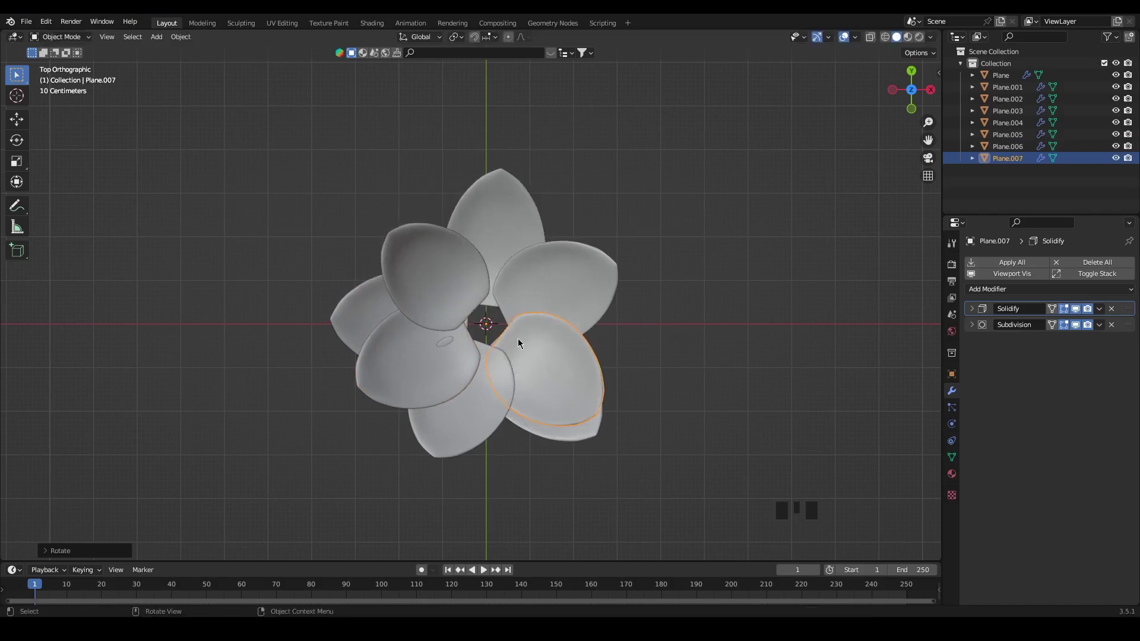
{"action": "key", "text": "alt+d"}
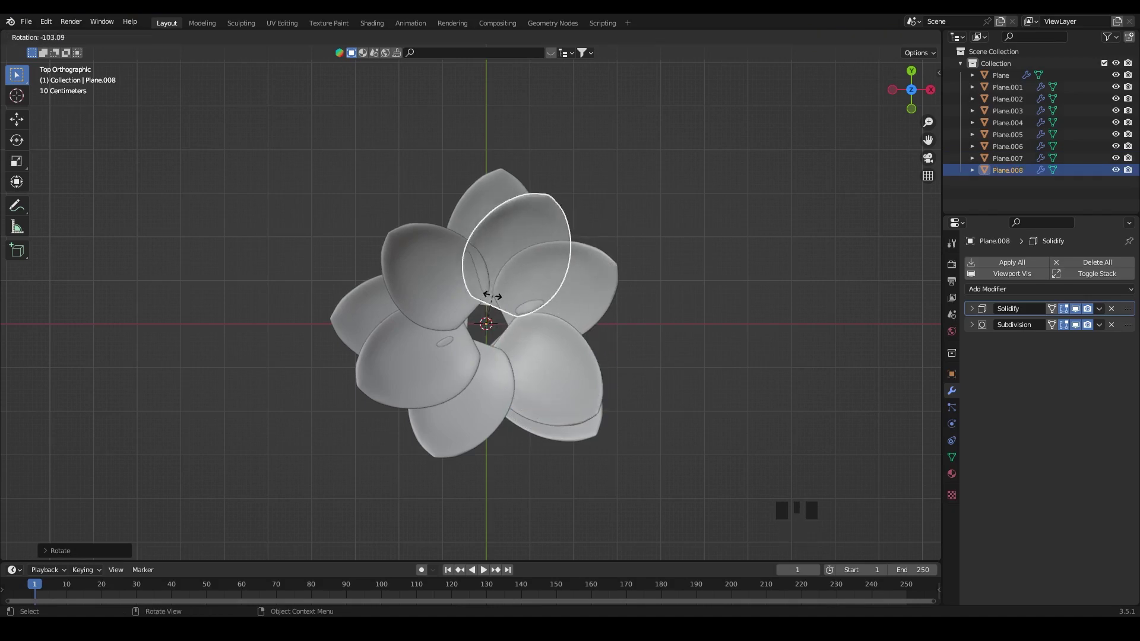
{"action": "left_click_drag", "start_coordinate": [627, 446], "coordinate": [538, 424]}
{"action": "left_click", "coordinate": [538, 425]}
Tilt individual second-ring petals such as Plane.008 and Plane.006 to vary their angles
{"action": "middle_click", "coordinate": [439, 455]}
{"action": "left_click", "coordinate": [523, 313]}
{"action": "key", "text": "r"}
{"action": "left_click_drag", "start_coordinate": [455, 427], "coordinate": [401, 334]}
{"action": "left_click", "coordinate": [400, 334]}
{"action": "left_click_drag", "start_coordinate": [381, 448], "coordinate": [402, 368]}
{"action": "key", "text": "r"}
{"action": "left_click", "coordinate": [461, 389]}
{"action": "left_click_drag", "start_coordinate": [503, 404], "coordinate": [538, 359]}
{"action": "left_click", "coordinate": [538, 359]}
Tilt the remaining petals such as Plane.004, orbiting to check the open lotus shape
{"action": "key", "text": "r"}
{"action": "left_click_drag", "start_coordinate": [521, 421], "coordinate": [603, 353]}
{"action": "key", "text": "r"}
{"action": "left_click_drag", "start_coordinate": [606, 365], "coordinate": [624, 385]}
{"action": "left_click_drag", "start_coordinate": [623, 404], "coordinate": [622, 351]}
{"action": "key", "text": "r"}
{"action": "left_click_drag", "start_coordinate": [528, 327], "coordinate": [528, 327]}
{"action": "key", "text": "r"}
{"action": "left_click_drag", "start_coordinate": [476, 393], "coordinate": [605, 335]}
{"action": "key", "text": "r"}
{"action": "left_click_drag", "start_coordinate": [579, 386], "coordinate": [598, 381]}
{"action": "left_click_drag", "start_coordinate": [606, 392], "coordinate": [517, 374]}
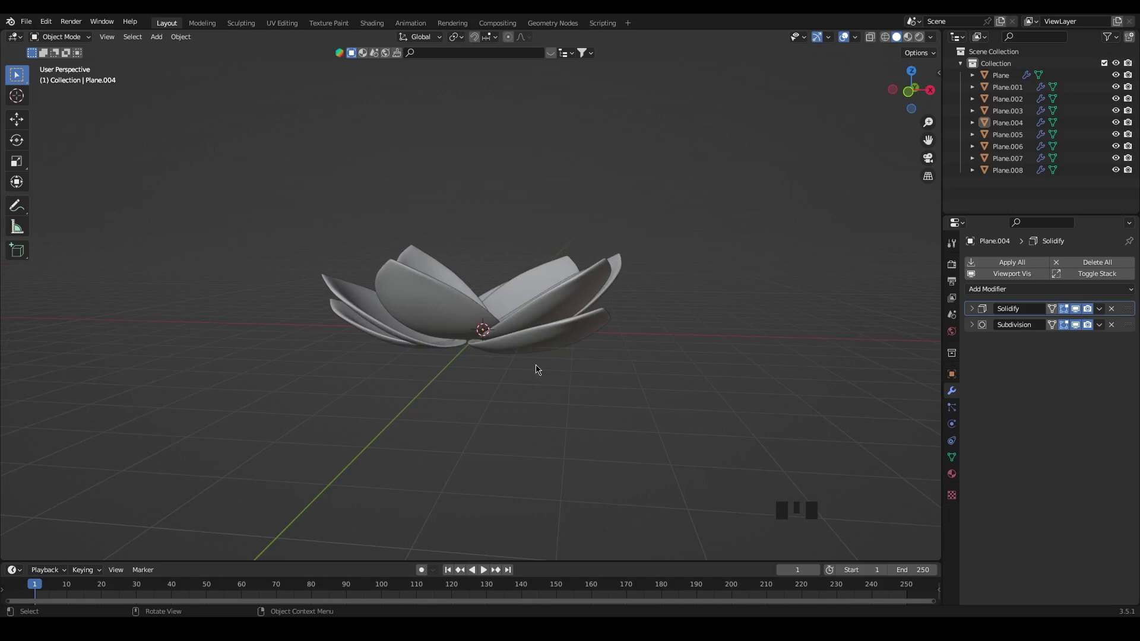
Tilt a first petal around the 3D cursor and pick the next petals to adjust
{"action": "left_click_drag", "start_coordinate": [558, 342], "coordinate": [561, 343]}
{"action": "left_click_drag", "start_coordinate": [590, 404], "coordinate": [615, 377]}
{"action": "key", "text": "r"}
{"action": "left_click", "coordinate": [589, 411]}
{"action": "left_click_drag", "start_coordinate": [612, 424], "coordinate": [530, 313]}
{"action": "left_click", "coordinate": [529, 313]}
{"action": "left_click_drag", "start_coordinate": [615, 412], "coordinate": [472, 353]}
{"action": "left_click", "coordinate": [472, 353]}
{"action": "left_click_drag", "start_coordinate": [484, 463], "coordinate": [595, 413]}
Rotate Plane.002, Plane.007 and Plane.005 so the petals fan out at varied angles
{"action": "key", "text": "r"}
{"action": "middle_click", "coordinate": [446, 470]}
{"action": "left_click_drag", "start_coordinate": [594, 316], "coordinate": [594, 316]}
{"action": "key", "text": "r"}
{"action": "left_click_drag", "start_coordinate": [596, 435], "coordinate": [614, 434]}
{"action": "left_click_drag", "start_coordinate": [633, 459], "coordinate": [517, 304]}
{"action": "left_click", "coordinate": [516, 304]}
{"action": "left_click_drag", "start_coordinate": [619, 378], "coordinate": [600, 401]}
{"action": "key", "text": "r"}
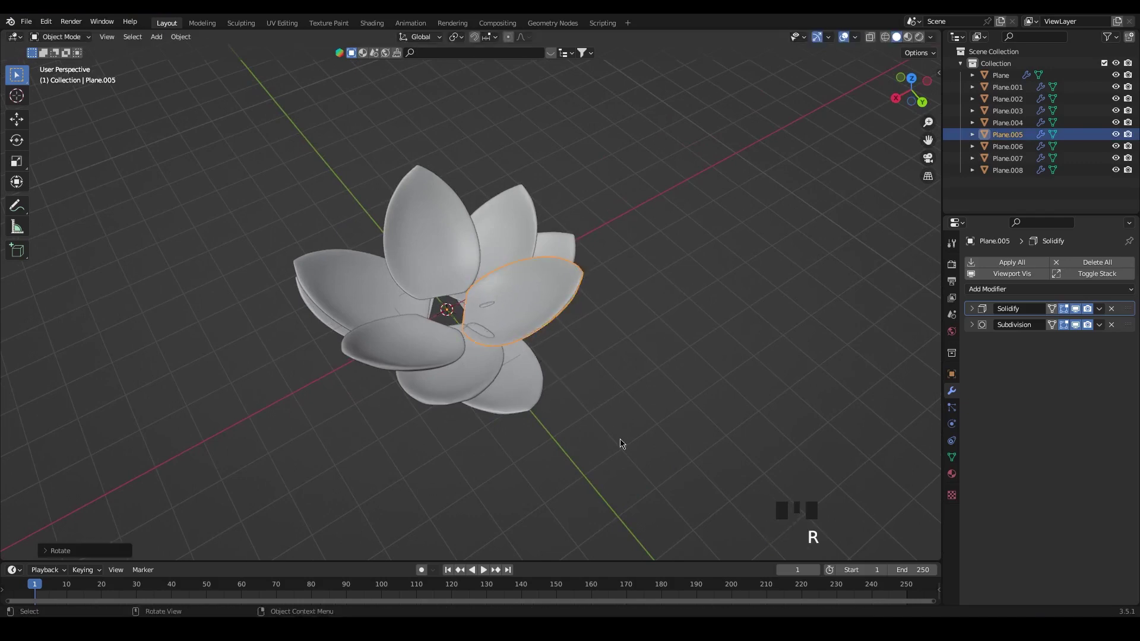
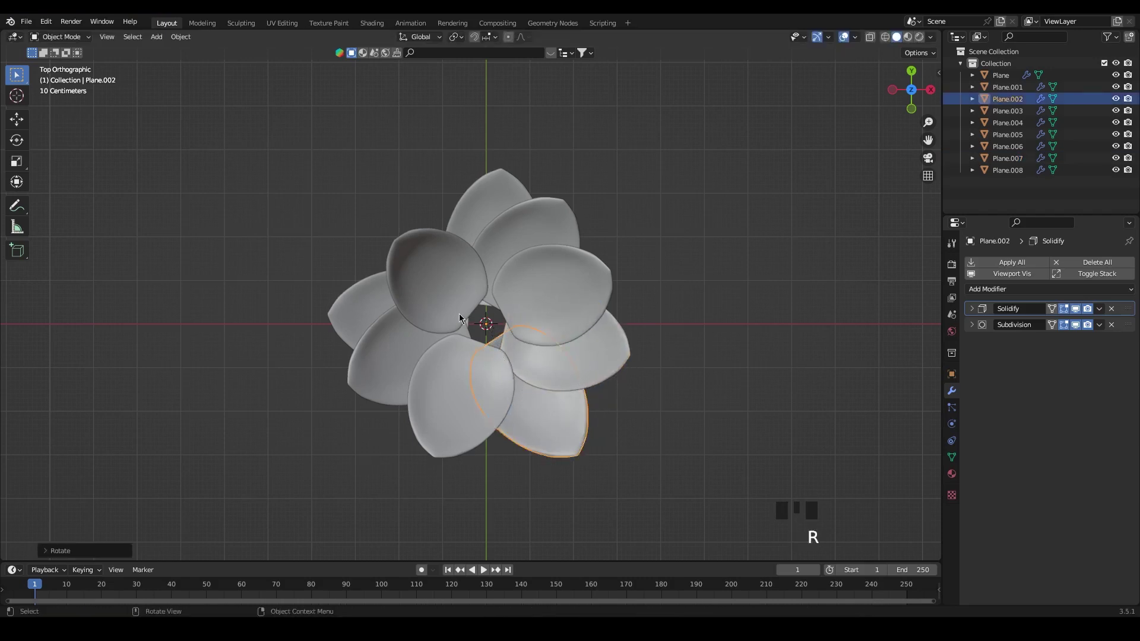
Rotate the lower and neighbouring petals around the centre to even out their spacing
{"action": "left_click_drag", "start_coordinate": [450, 433], "coordinate": [450, 433]}
{"action": "key", "text": "r"}
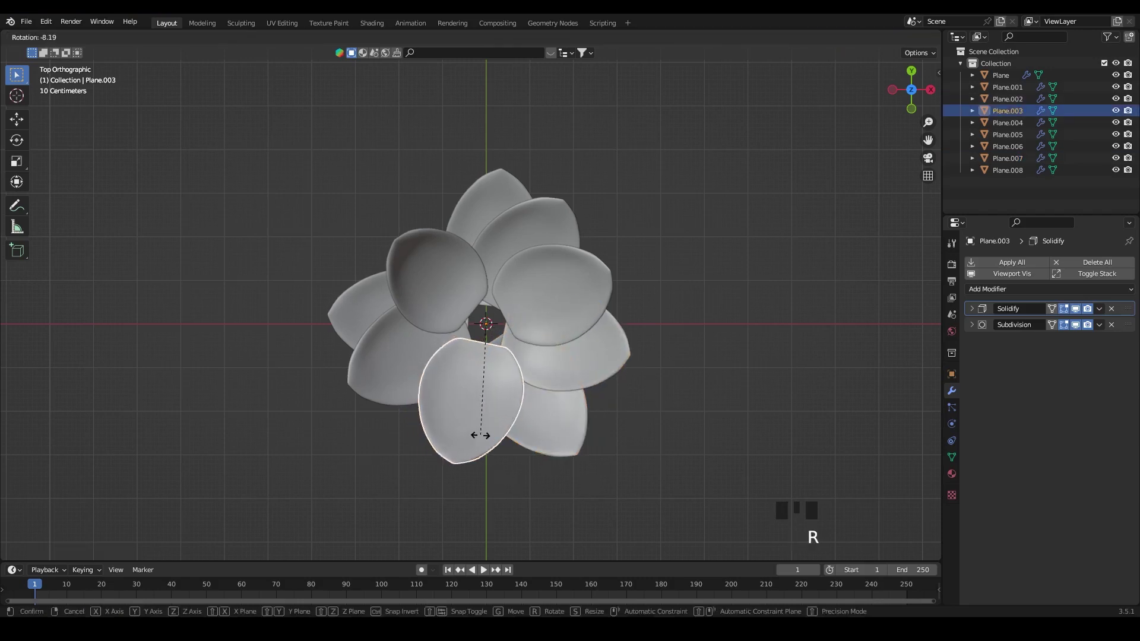
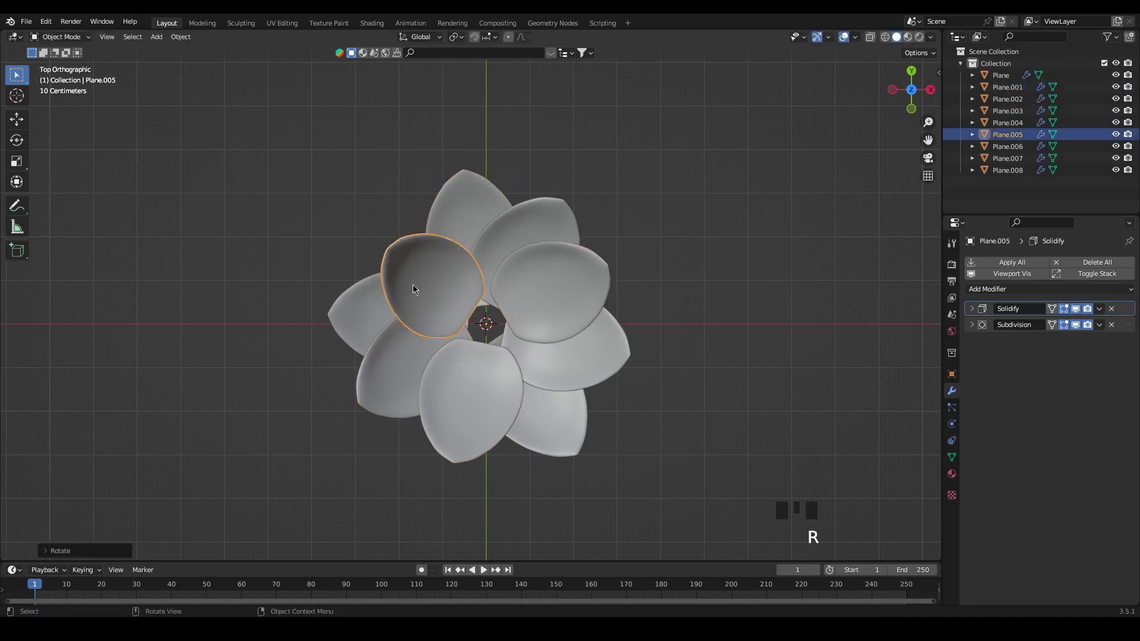
{"action": "left_click", "coordinate": [608, 353]}
{"action": "key", "text": "r"}
{"action": "left_click", "coordinate": [576, 438]}
{"action": "key", "text": "r"}
{"action": "left_click", "coordinate": [628, 441]}
From top view rotate another petal, then make a linked copy Plane.009 for the inner layer
{"action": "left_click_drag", "start_coordinate": [640, 466], "coordinate": [546, 328]}
{"action": "left_click", "coordinate": [546, 327]}
{"action": "key", "text": "`"}
{"action": "key", "text": "r"}
{"action": "left_click", "coordinate": [647, 401]}
{"action": "left_click", "coordinate": [584, 310]}
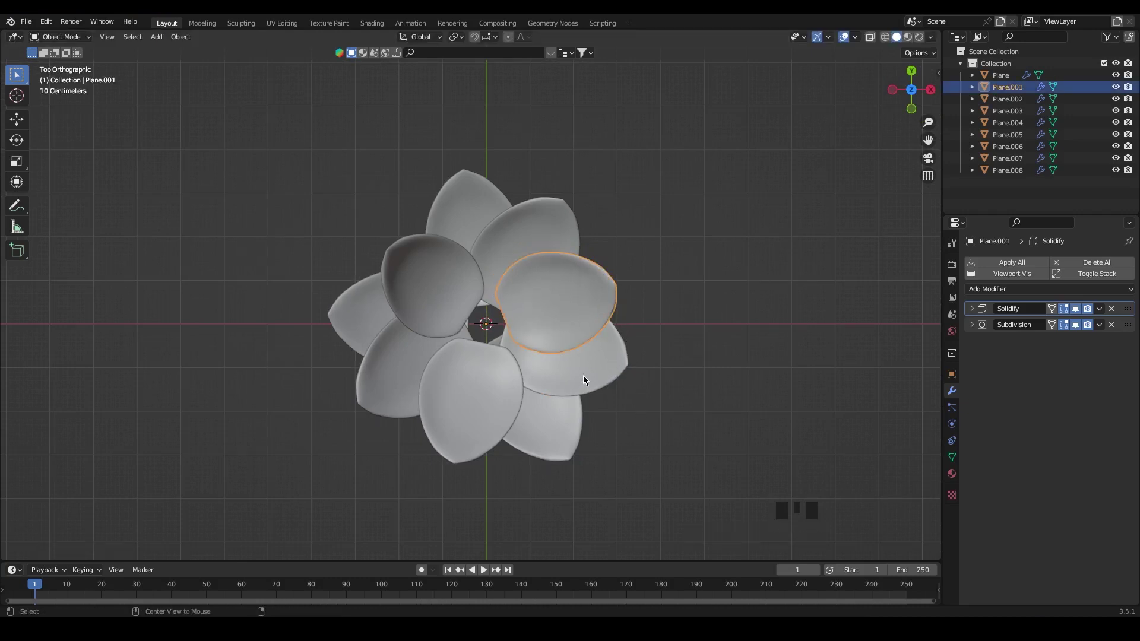
{"action": "key", "text": "alt+d"}
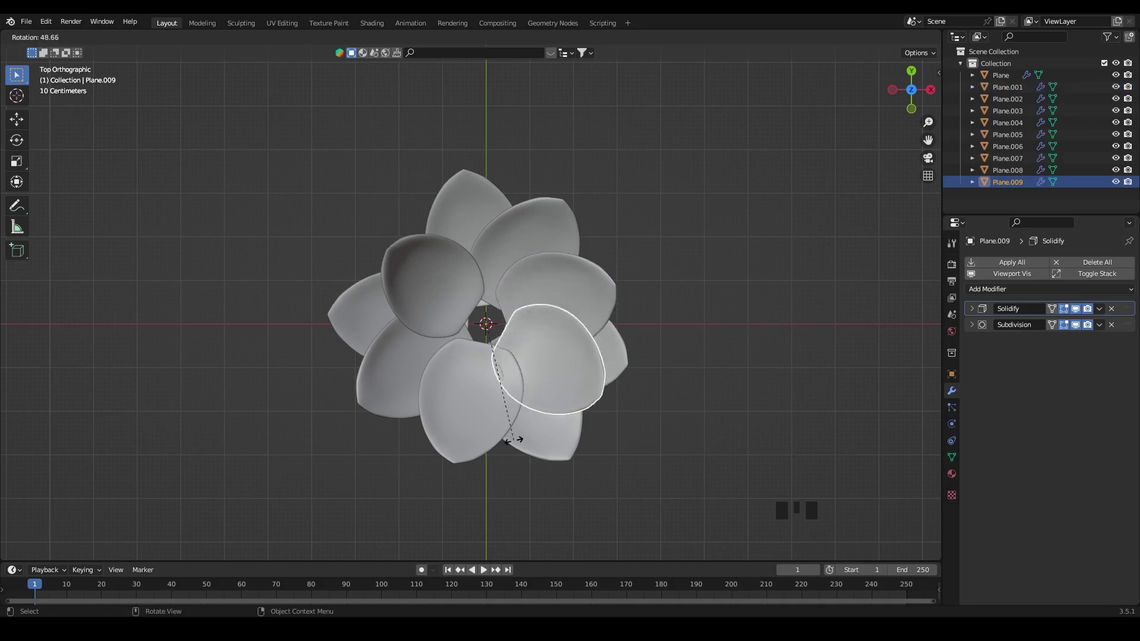
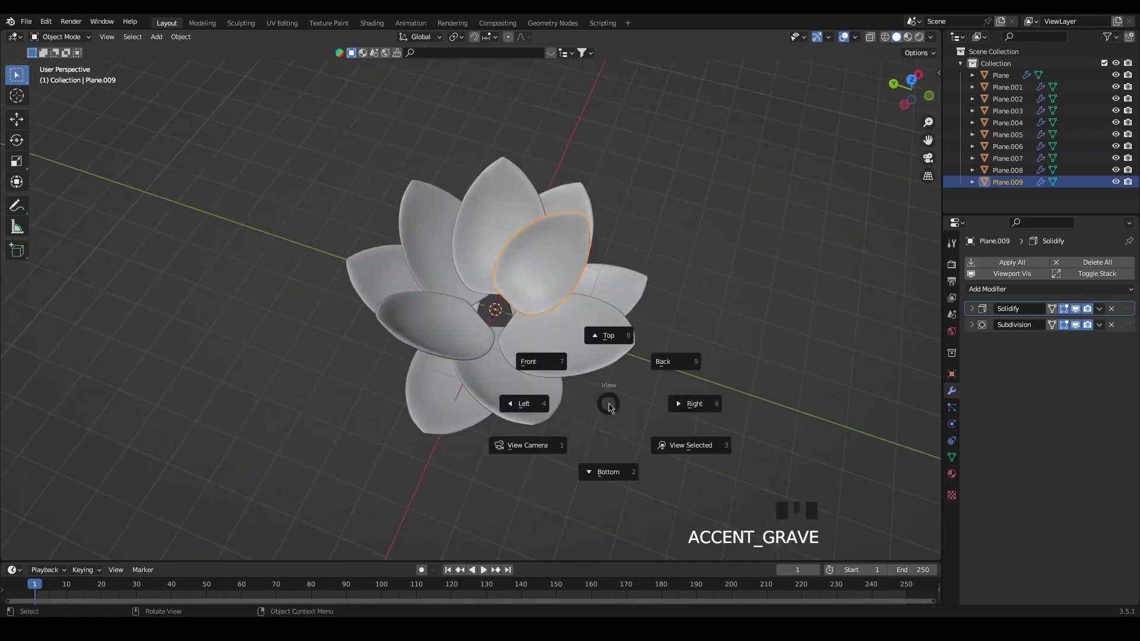
Rotate an inner petal into place from above and duplicate it as linked copy Plane.010
{"action": "left_click_drag", "start_coordinate": [619, 443], "coordinate": [520, 314]}
{"action": "left_click", "coordinate": [521, 314]}
{"action": "key", "text": "r"}
{"action": "left_click", "coordinate": [538, 375]}
{"action": "left_click_drag", "start_coordinate": [565, 387], "coordinate": [594, 432]}
{"action": "left_click_drag", "start_coordinate": [594, 432], "coordinate": [596, 429]}
{"action": "left_click", "coordinate": [505, 351]}
{"action": "key", "text": "`"}
{"action": "key", "text": "alt+d"}
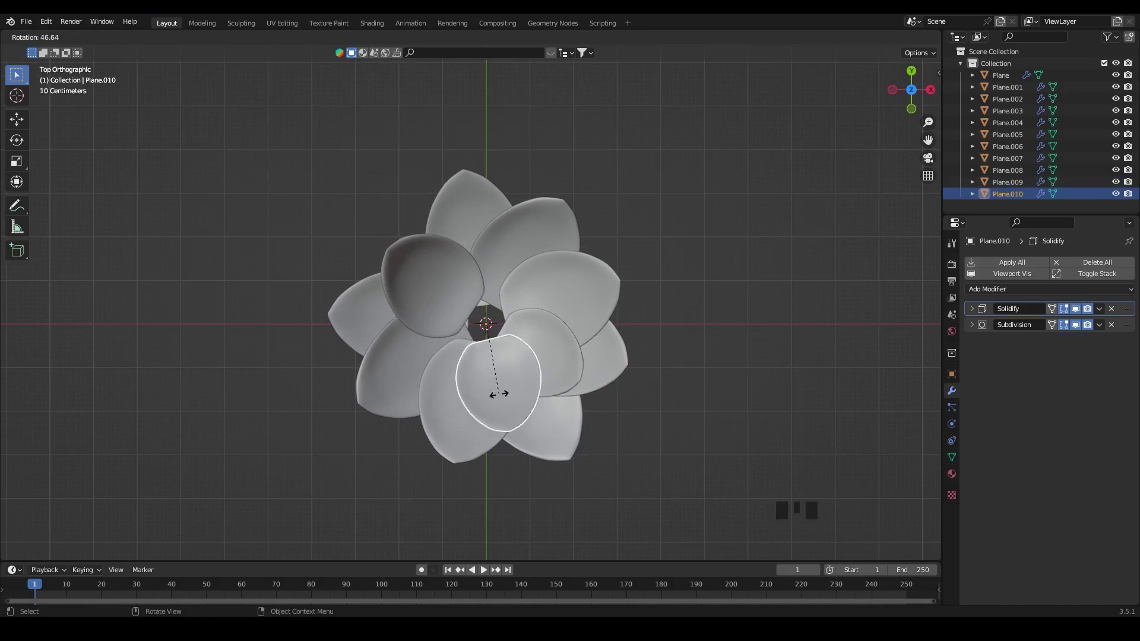
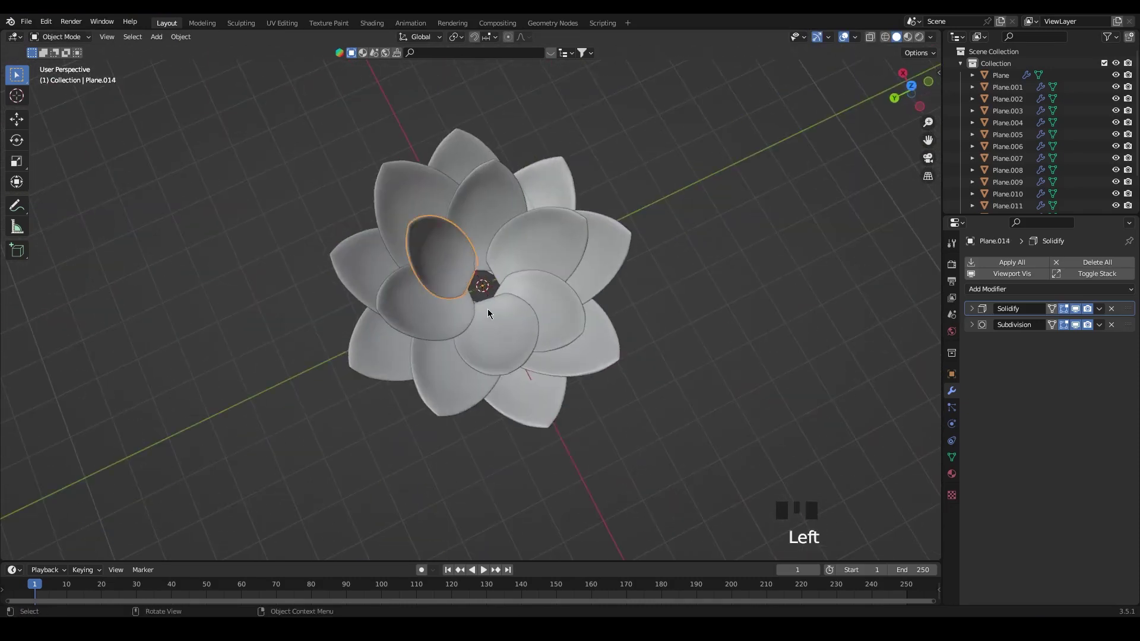
Duplicate an inner petal and turn the copy around the centre into the next gap
{"action": "key", "text": "`"}
{"action": "left_click_drag", "start_coordinate": [521, 309], "coordinate": [521, 308]}
{"action": "key", "text": "r"}
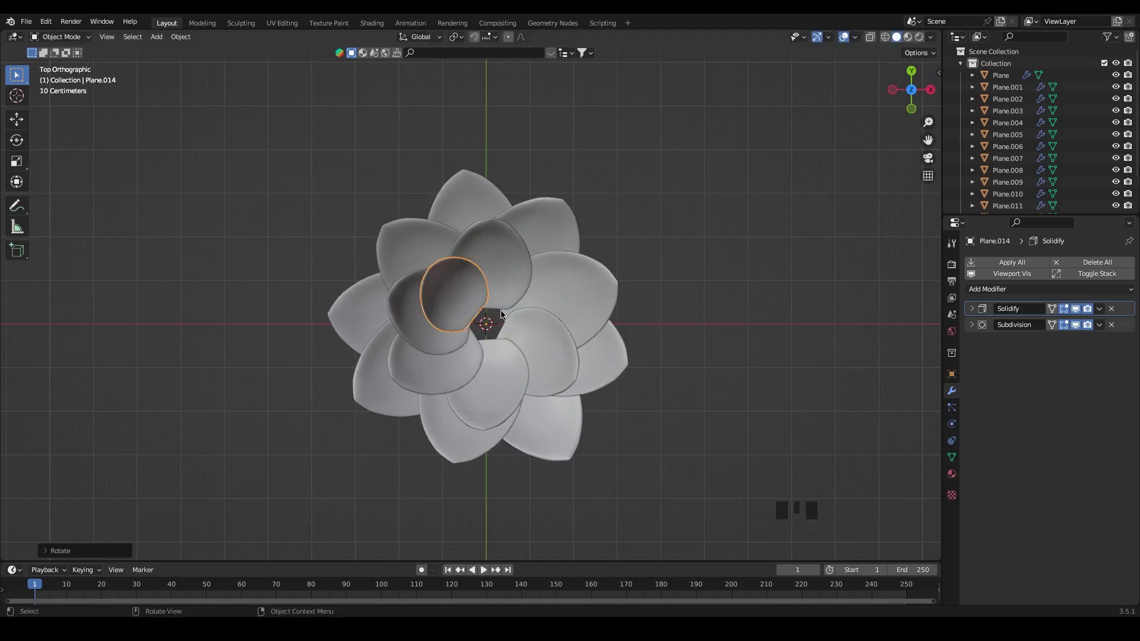
{"action": "key", "text": "alt+d"}
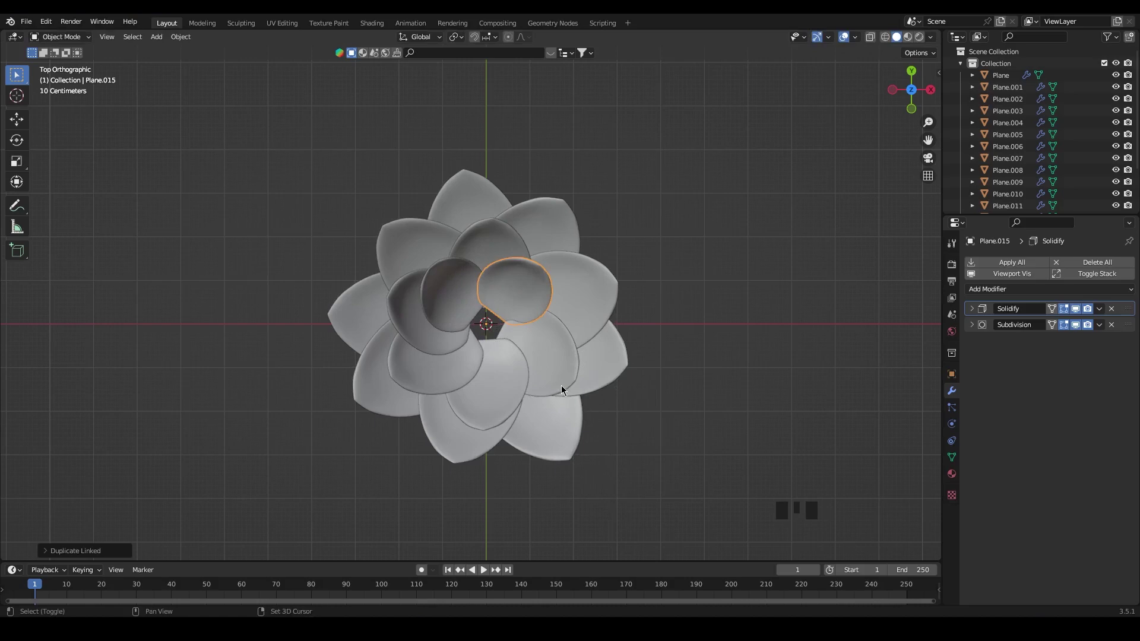
{"action": "key", "text": "shift+r"}
{"action": "key", "text": "shift+r"}
{"action": "left_click_drag", "start_coordinate": [628, 447], "coordinate": [633, 419]}
{"action": "left_click_drag", "start_coordinate": [633, 419], "coordinate": [633, 419]}
{"action": "left_click_drag", "start_coordinate": [570, 445], "coordinate": [501, 301]}
{"action": "left_click_drag", "start_coordinate": [501, 301], "coordinate": [501, 302]}
{"action": "left_click_drag", "start_coordinate": [509, 357], "coordinate": [579, 321]}
Tilt that petal upward toward the centre, then duplicate it again and rotate the copy round
{"action": "key", "text": "r"}
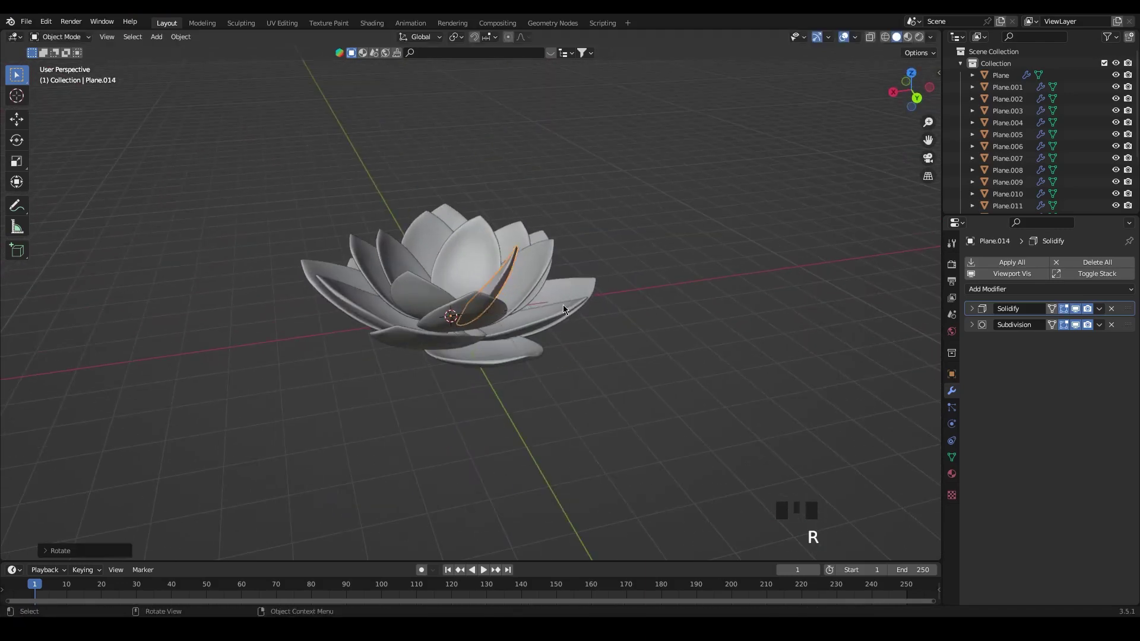
{"action": "key", "text": "s"}
{"action": "left_click_drag", "start_coordinate": [575, 359], "coordinate": [593, 353]}
{"action": "left_click_drag", "start_coordinate": [619, 369], "coordinate": [457, 383]}
{"action": "left_click_drag", "start_coordinate": [458, 383], "coordinate": [454, 288]}
{"action": "left_click", "coordinate": [453, 288]}
{"action": "key", "text": "r"}
{"action": "left_click", "coordinate": [440, 403]}
{"action": "left_click_drag", "start_coordinate": [443, 398], "coordinate": [512, 270]}
{"action": "left_click_drag", "start_coordinate": [511, 270], "coordinate": [512, 271]}
{"action": "key", "text": "r"}
{"action": "left_click", "coordinate": [557, 362]}
Copy another inner petal and turn it into its gap, checking the ring from several angles
{"action": "left_click_drag", "start_coordinate": [571, 380], "coordinate": [524, 260]}
{"action": "left_click", "coordinate": [524, 260]}
{"action": "left_click_drag", "start_coordinate": [628, 362], "coordinate": [558, 311]}
{"action": "key", "text": "r"}
{"action": "key", "text": "s"}
{"action": "left_click_drag", "start_coordinate": [542, 368], "coordinate": [559, 394]}
{"action": "left_click_drag", "start_coordinate": [566, 403], "coordinate": [579, 408]}
{"action": "left_click_drag", "start_coordinate": [556, 420], "coordinate": [555, 425]}
{"action": "left_click_drag", "start_coordinate": [555, 425], "coordinate": [543, 422]}
{"action": "left_click_drag", "start_coordinate": [522, 433], "coordinate": [559, 288]}
{"action": "left_click_drag", "start_coordinate": [559, 287], "coordinate": [559, 287]}
{"action": "left_click_drag", "start_coordinate": [627, 381], "coordinate": [460, 359]}
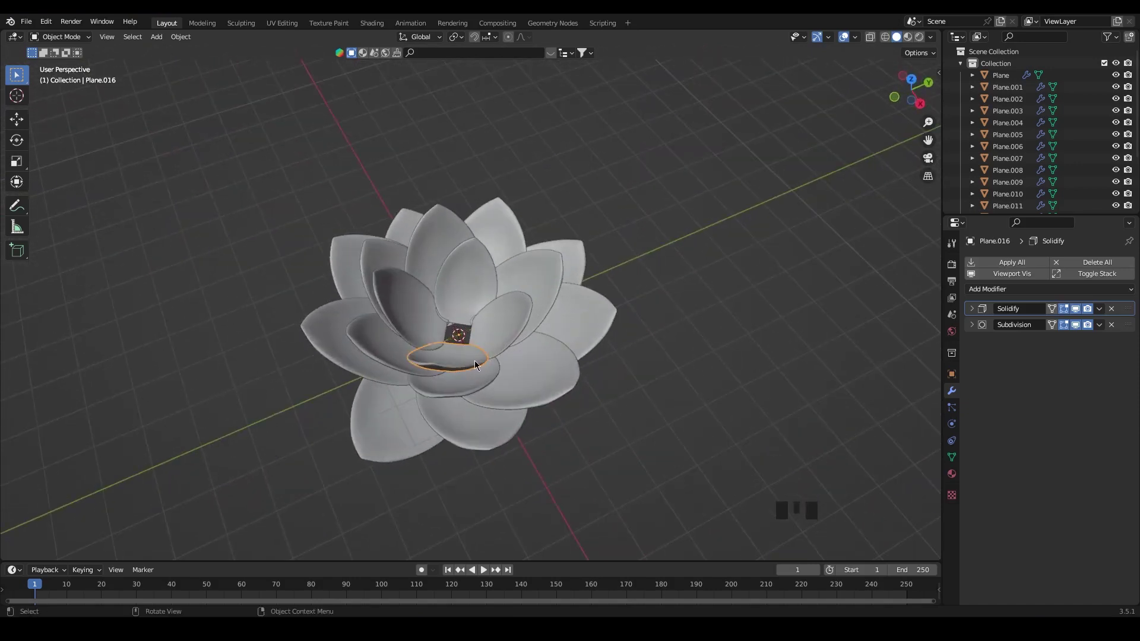
From top view duplicate one more petal into the last gap and tilt it upright, reaching Plane.017
{"action": "key", "text": "`"}
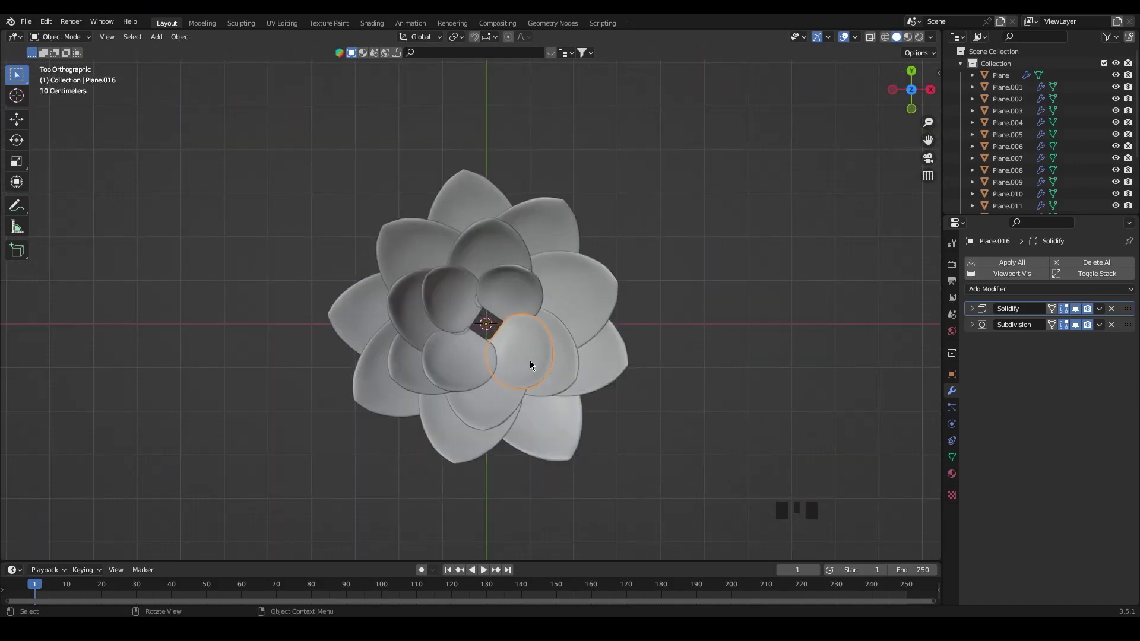
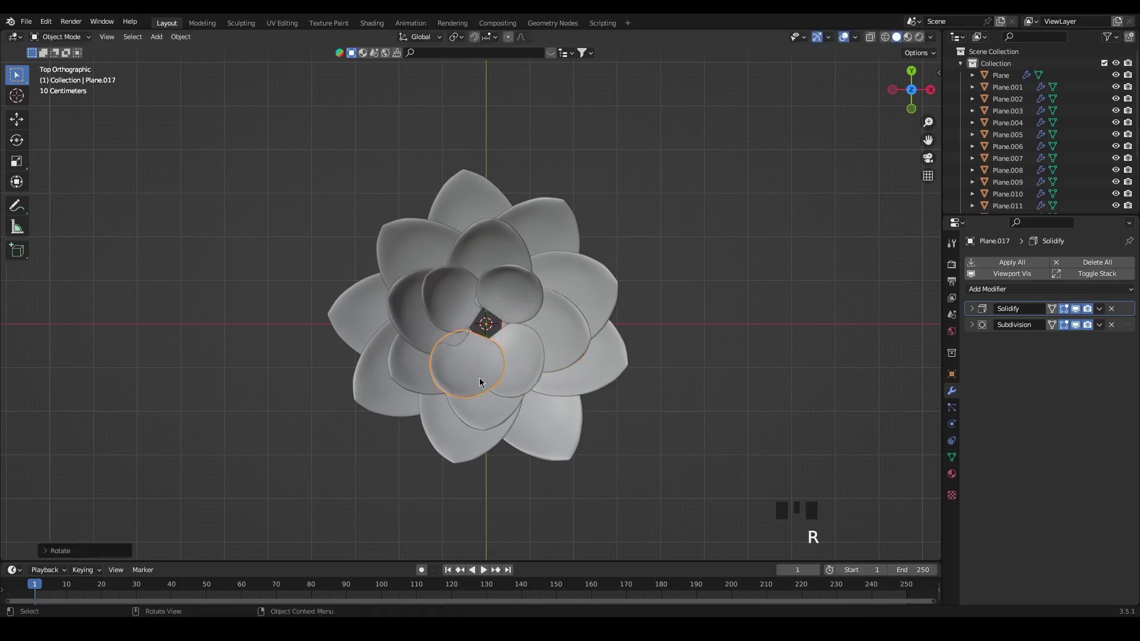
{"action": "left_click", "coordinate": [720, 296]}
{"action": "left_click_drag", "start_coordinate": [633, 456], "coordinate": [472, 358]}
{"action": "left_click_drag", "start_coordinate": [472, 359], "coordinate": [471, 359]}
{"action": "key", "text": "r"}
{"action": "left_click_drag", "start_coordinate": [507, 472], "coordinate": [595, 325]}
{"action": "key", "text": "r"}
{"action": "left_click_drag", "start_coordinate": [587, 405], "coordinate": [602, 419]}
{"action": "left_click_drag", "start_coordinate": [588, 442], "coordinate": [571, 405]}
{"action": "scroll", "scroll_direction": "down", "scroll_amount": 3}
{"action": "left_click_drag", "start_coordinate": [535, 413], "coordinate": [501, 426]}
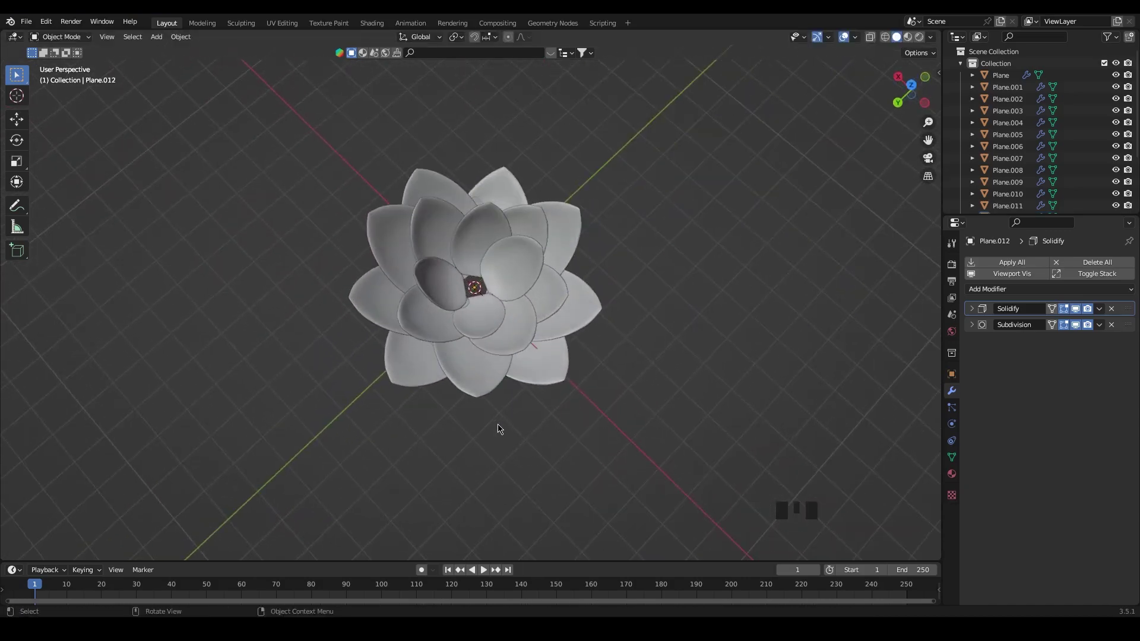
{"action": "key", "text": "`"}
{"action": "left_click", "coordinate": [515, 306]}
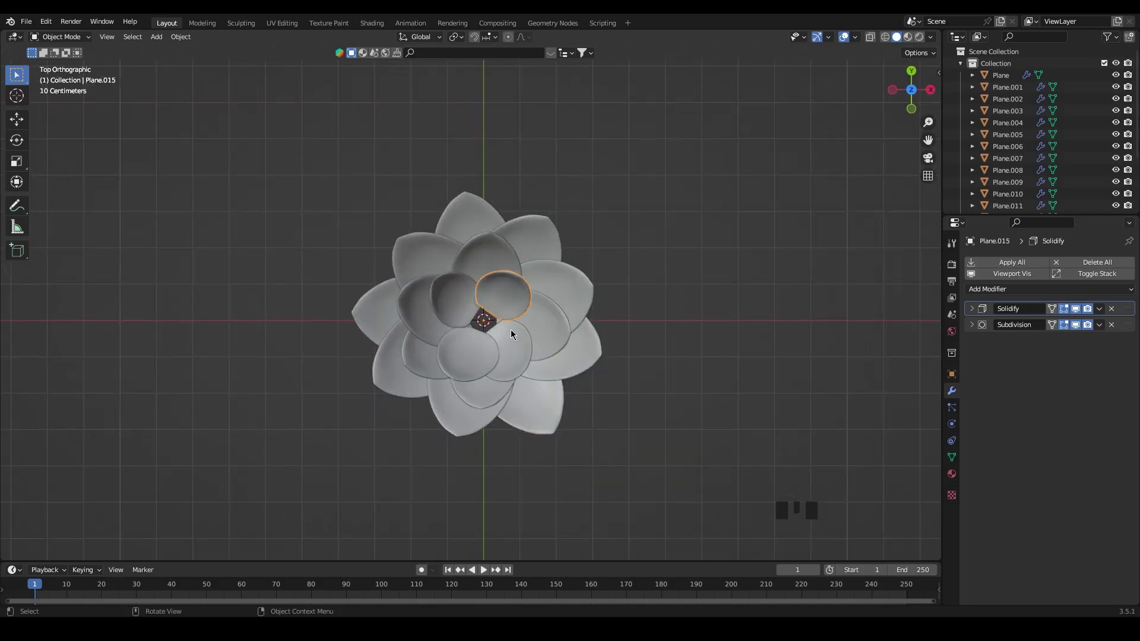
Make a linked petal copy for the innermost ring and inspect it from around the lotus
{"action": "key", "text": "alt+d"}
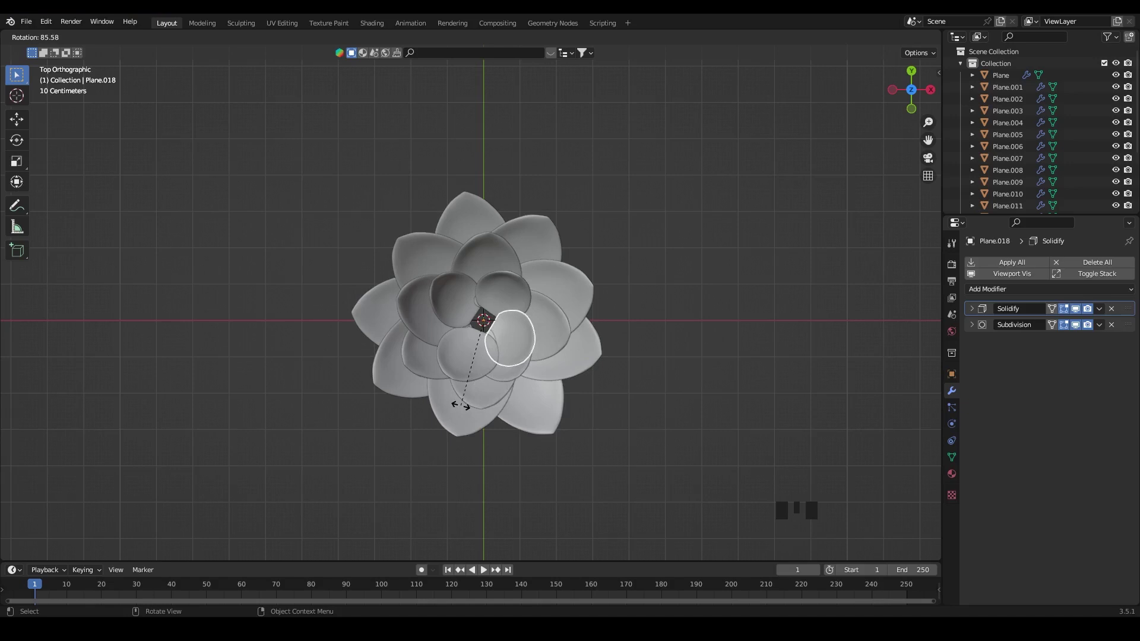
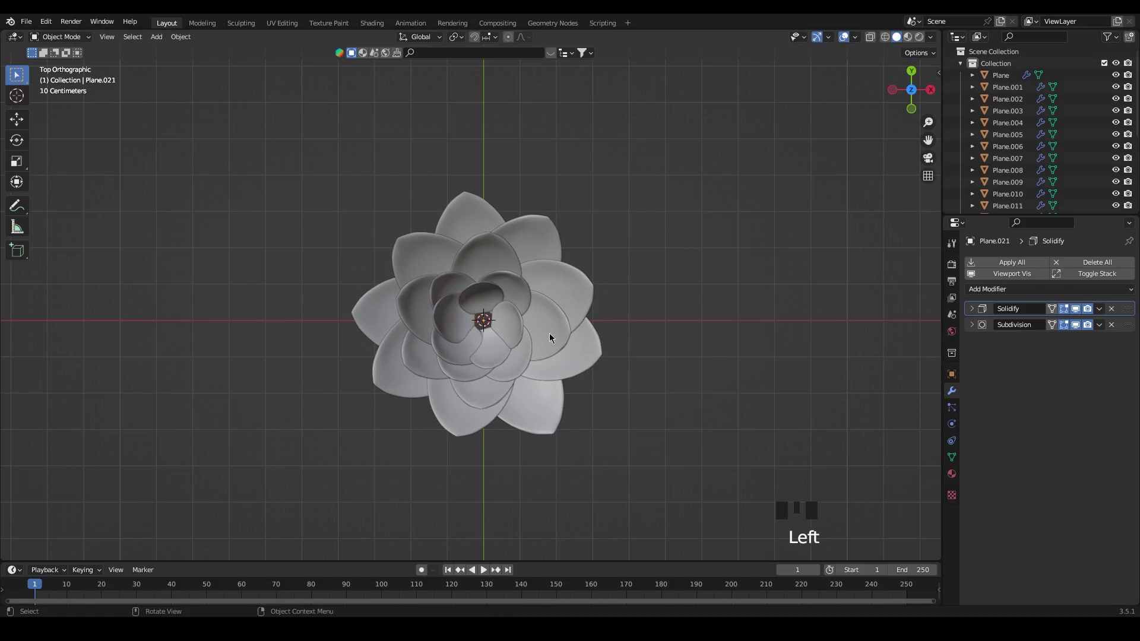
{"action": "left_click", "coordinate": [618, 444]}
{"action": "left_click_drag", "start_coordinate": [618, 451], "coordinate": [589, 405]}
{"action": "scroll", "scroll_direction": "up", "scroll_amount": 3}
{"action": "left_click_drag", "start_coordinate": [595, 399], "coordinate": [524, 387]}
{"action": "scroll", "scroll_direction": "down", "scroll_amount": 3}
{"action": "left_click_drag", "start_coordinate": [558, 373], "coordinate": [482, 289]}
{"action": "left_click_drag", "start_coordinate": [482, 288], "coordinate": [484, 288]}
{"action": "left_click_drag", "start_coordinate": [501, 385], "coordinate": [539, 313]}
Duplicate the inner petal, rotate it around the centre and tilt it in toward the middle
{"action": "key", "text": "r"}
{"action": "left_click", "coordinate": [483, 418]}
{"action": "left_click_drag", "start_coordinate": [492, 430], "coordinate": [487, 307]}
{"action": "left_click", "coordinate": [485, 307]}
{"action": "key", "text": "r"}
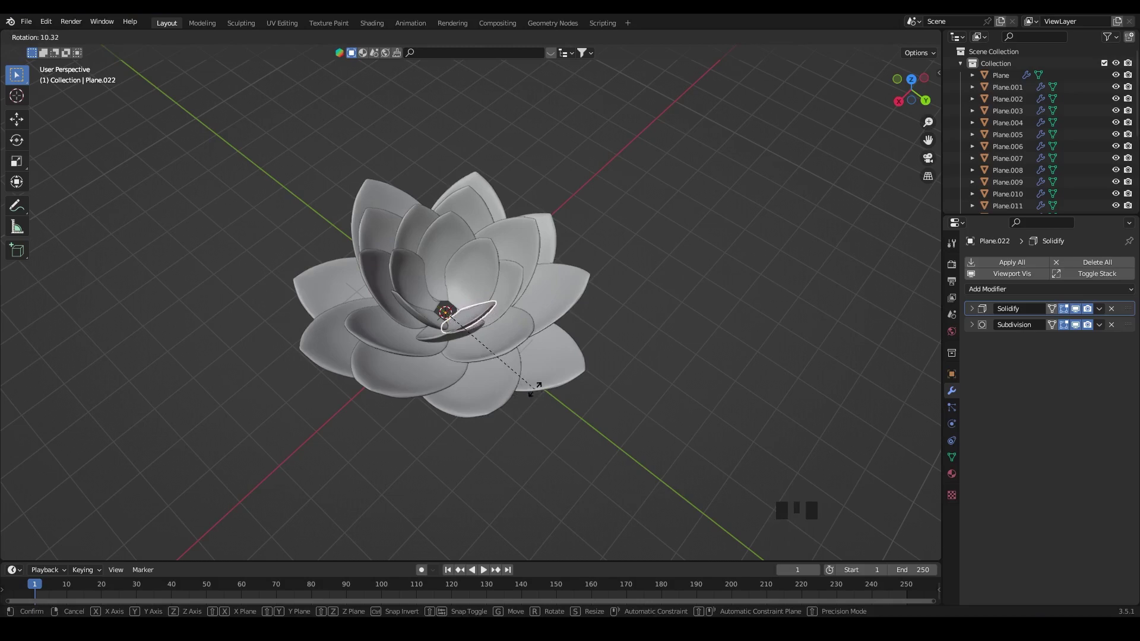
{"action": "left_click_drag", "start_coordinate": [556, 436], "coordinate": [591, 430]}
{"action": "left_click_drag", "start_coordinate": [640, 419], "coordinate": [513, 457]}
{"action": "left_click", "coordinate": [513, 456]}
Shrink an innermost petal and adjust another inner petal's tilt
{"action": "left_click_drag", "start_coordinate": [604, 445], "coordinate": [476, 326]}
{"action": "left_click", "coordinate": [480, 281]}
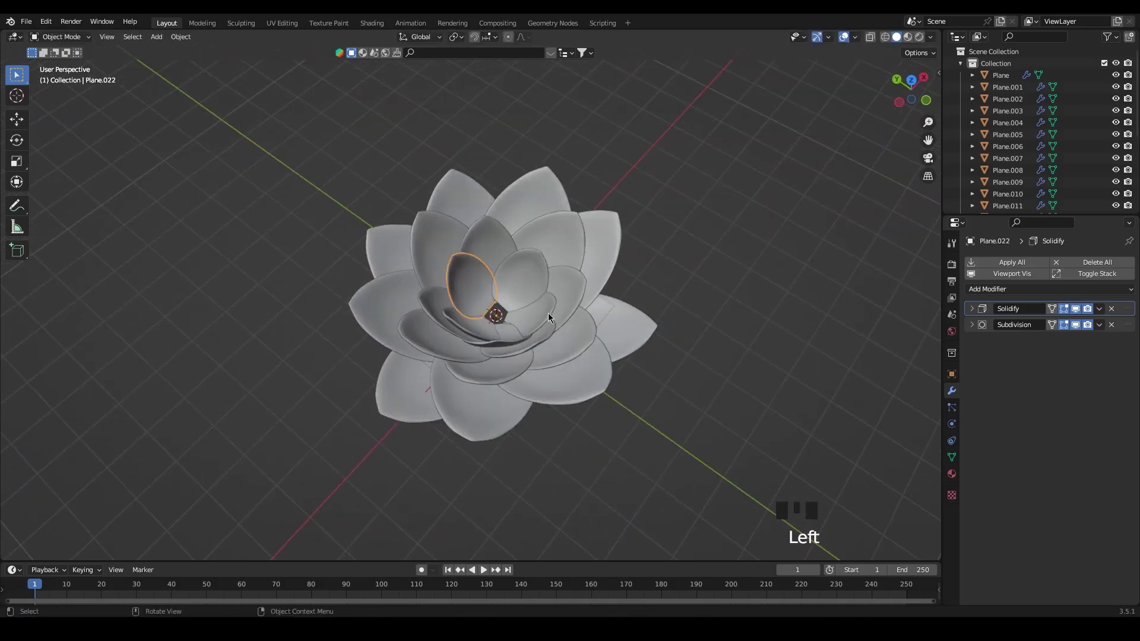
{"action": "left_click_drag", "start_coordinate": [550, 310], "coordinate": [550, 311]}
{"action": "key", "text": "r"}
{"action": "left_click", "coordinate": [586, 441]}
{"action": "left_click_drag", "start_coordinate": [600, 438], "coordinate": [565, 388]}
{"action": "left_click_drag", "start_coordinate": [508, 376], "coordinate": [490, 307]}
{"action": "left_click", "coordinate": [489, 307]}
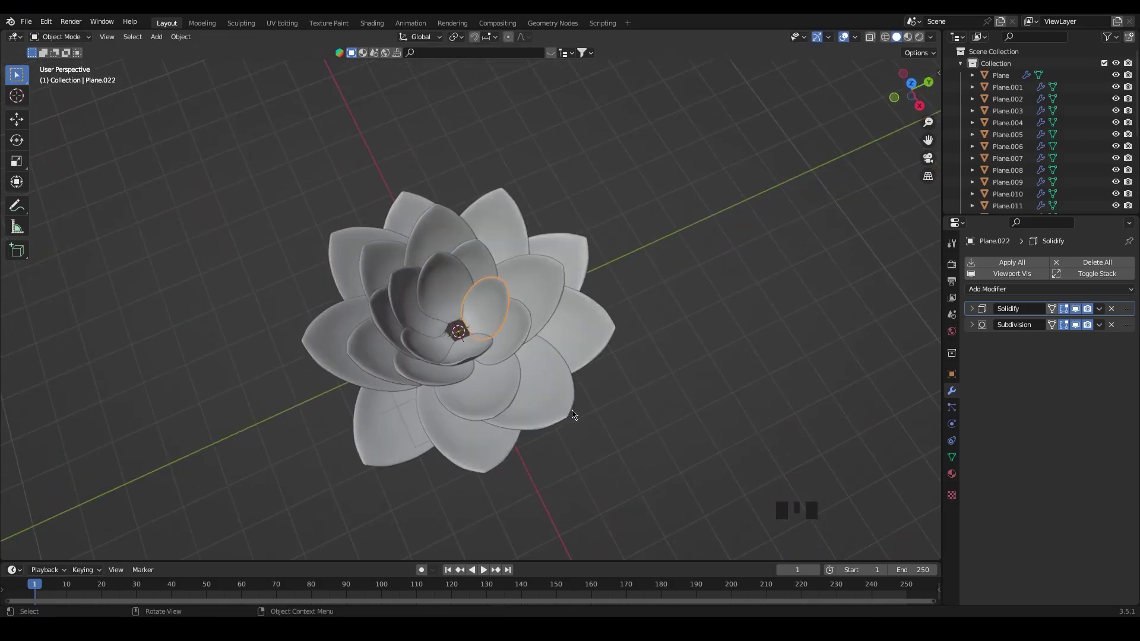
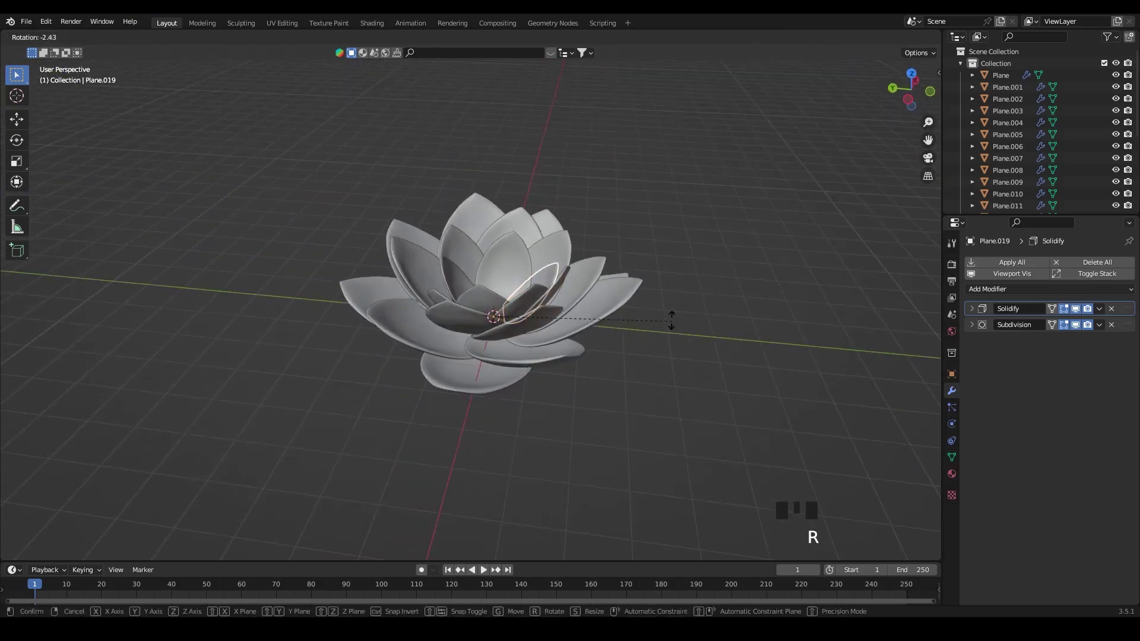
{"action": "left_click", "coordinate": [637, 357]}
Duplicate a further innermost petal, scale it smaller and check the cupped ring from the side
{"action": "left_click_drag", "start_coordinate": [650, 394], "coordinate": [537, 326]}
{"action": "left_click", "coordinate": [537, 326]}
{"action": "key", "text": "`"}
{"action": "key", "text": "alt+d"}
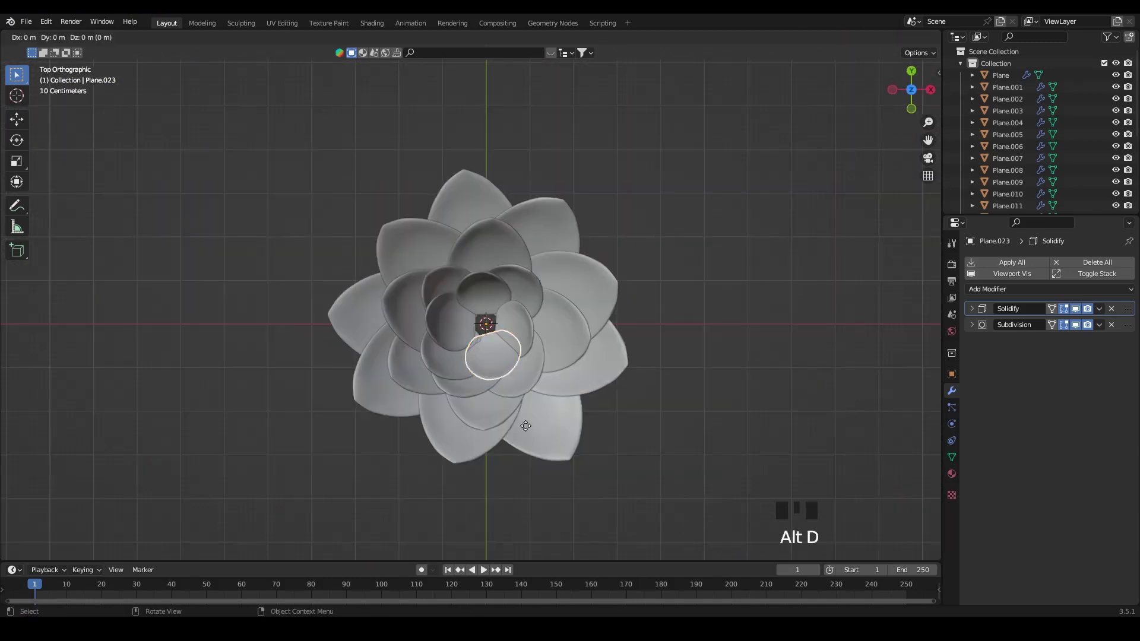
{"action": "key", "text": "s"}
{"action": "left_click_drag", "start_coordinate": [506, 489], "coordinate": [715, 315]}
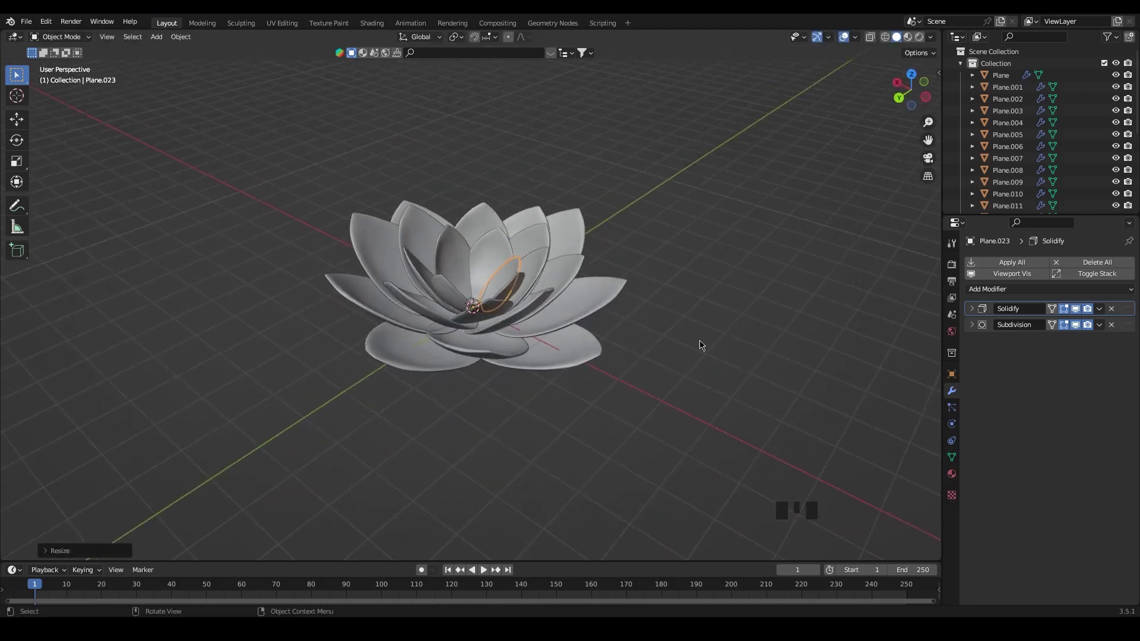
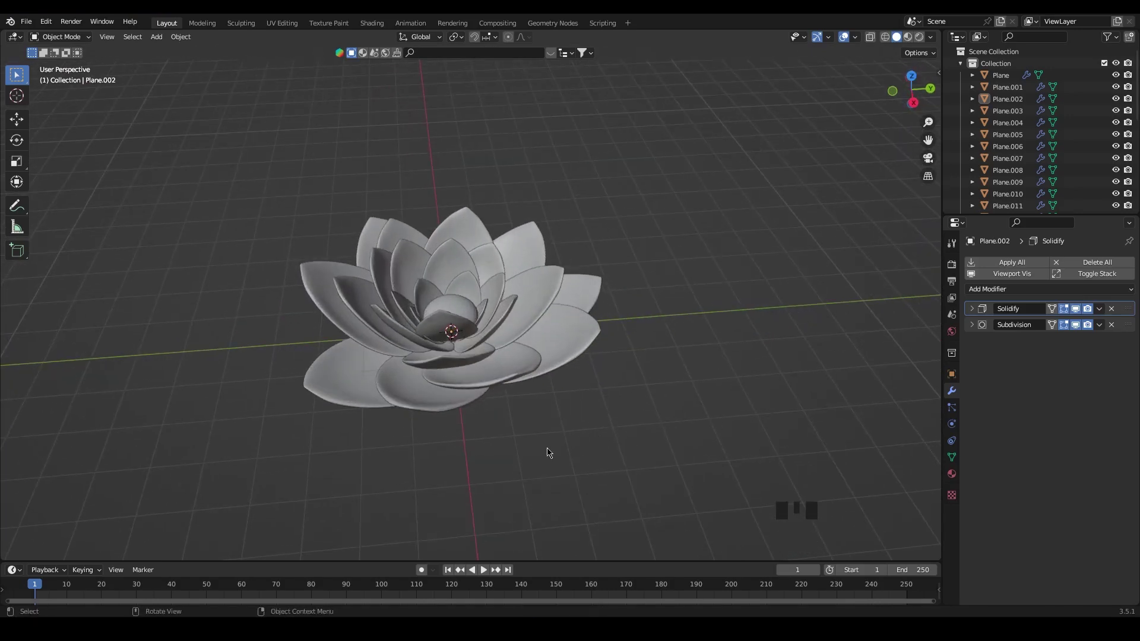
Add a circle mesh lily pad under the lotus, shift it into place, then add a camera
{"action": "key", "text": "shift+a"}
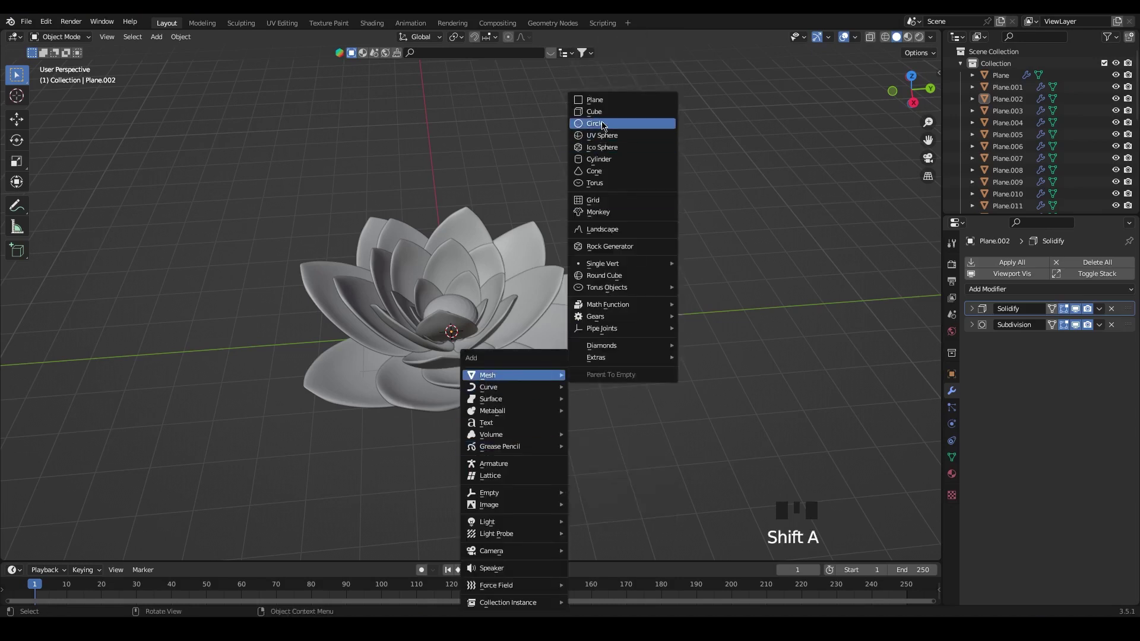
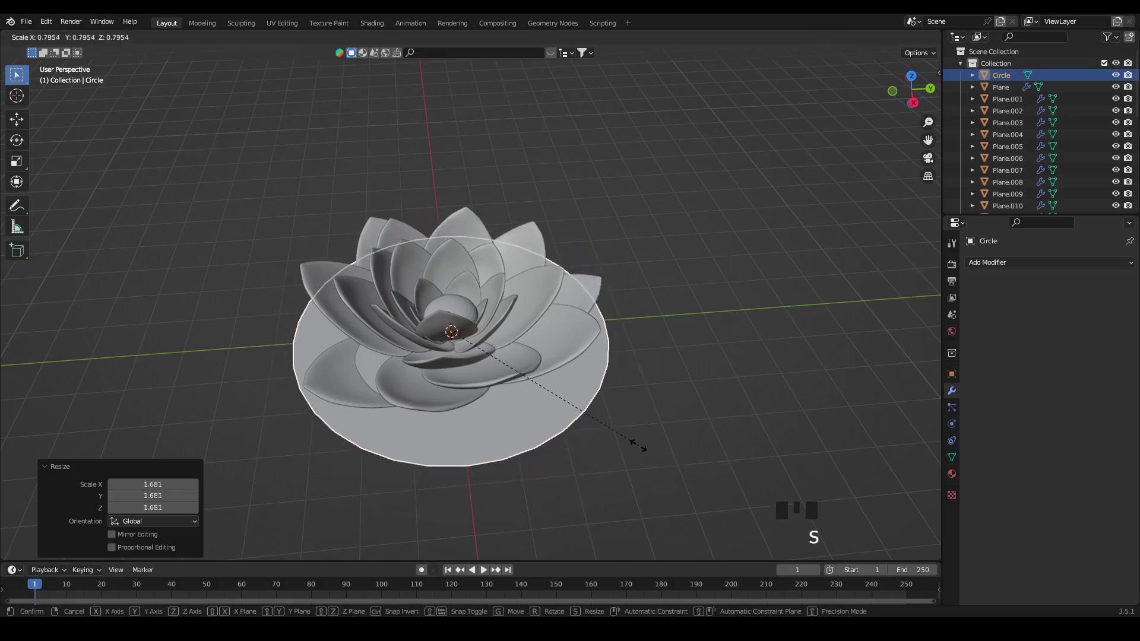
{"action": "key", "text": "g"}
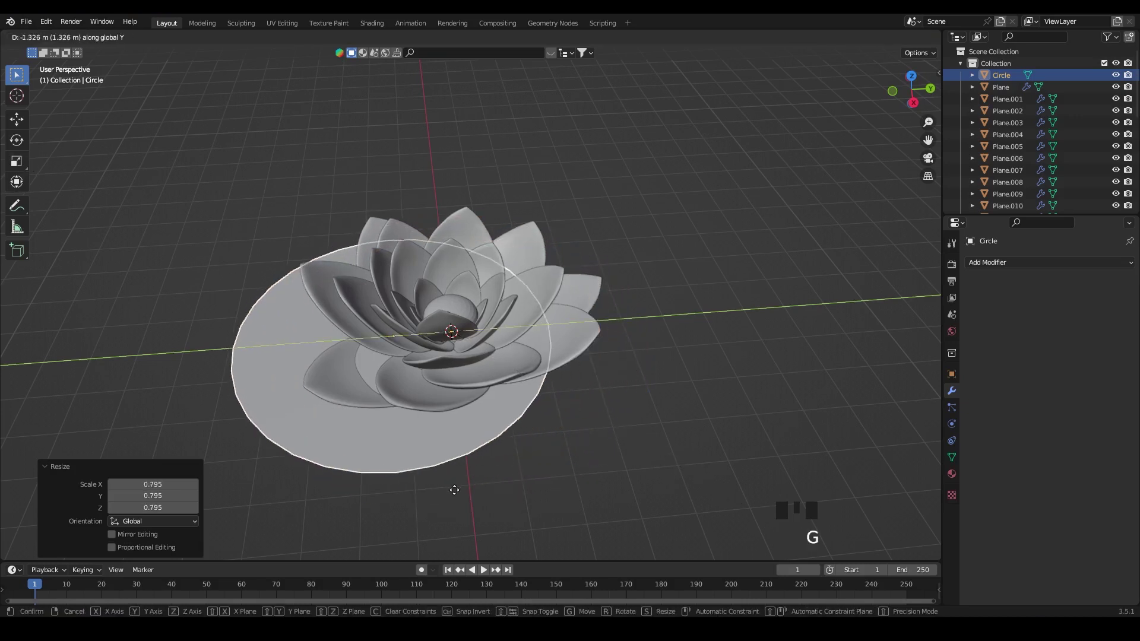
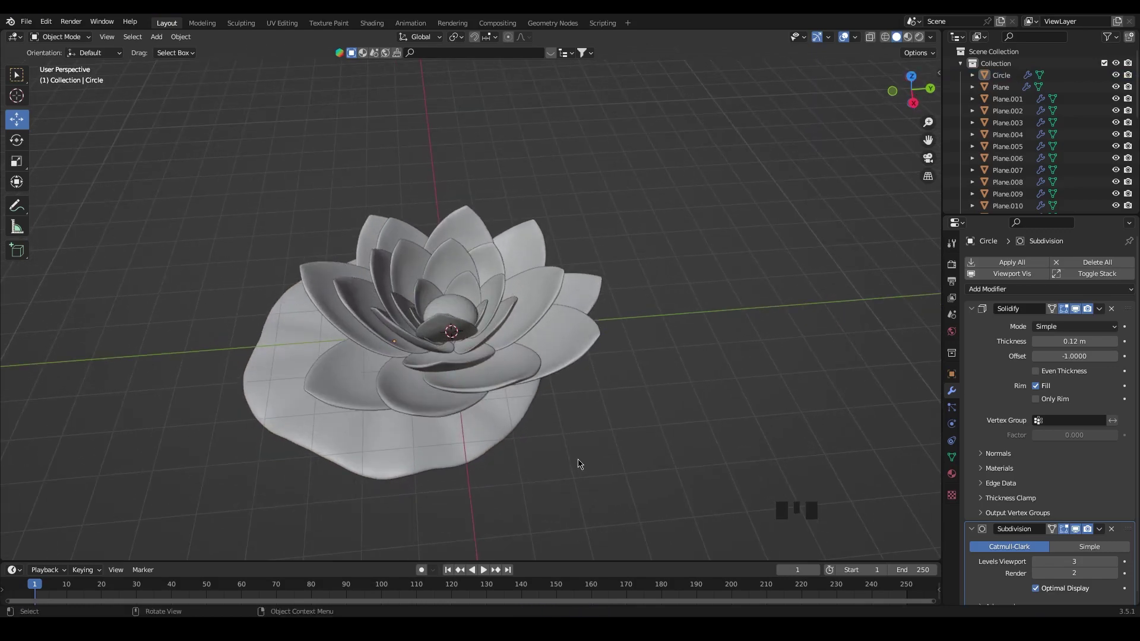
{"action": "left_click_drag", "start_coordinate": [581, 422], "coordinate": [717, 386]}
{"action": "scroll", "scroll_direction": "down", "scroll_amount": 3}
{"action": "left_click_drag", "start_coordinate": [690, 408], "coordinate": [565, 440]}
{"action": "key", "text": "shift+a"}
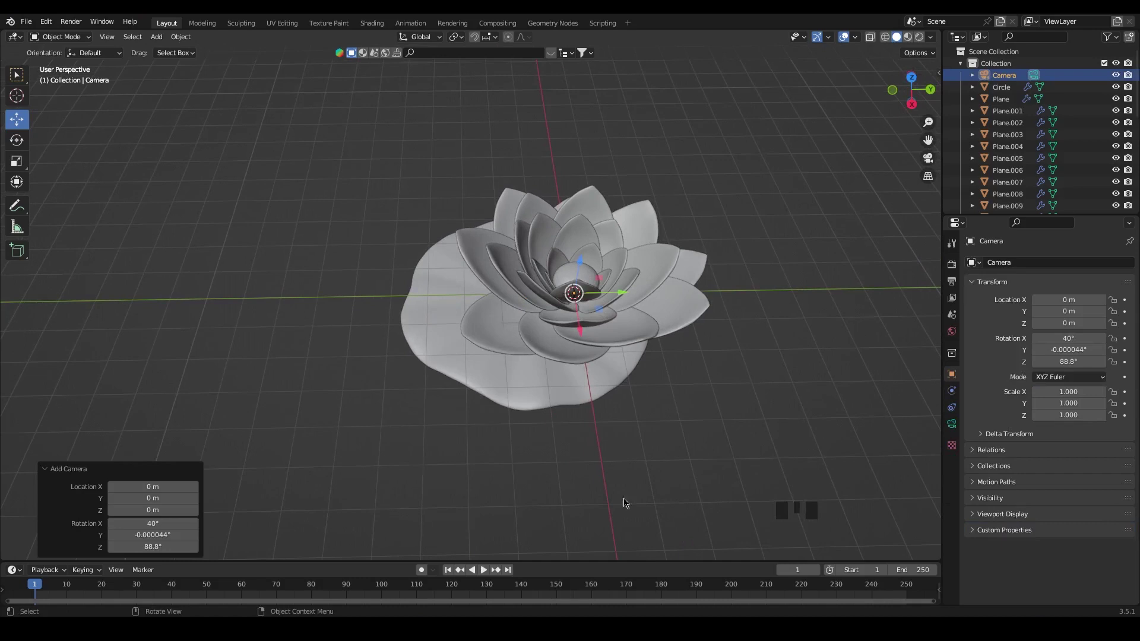
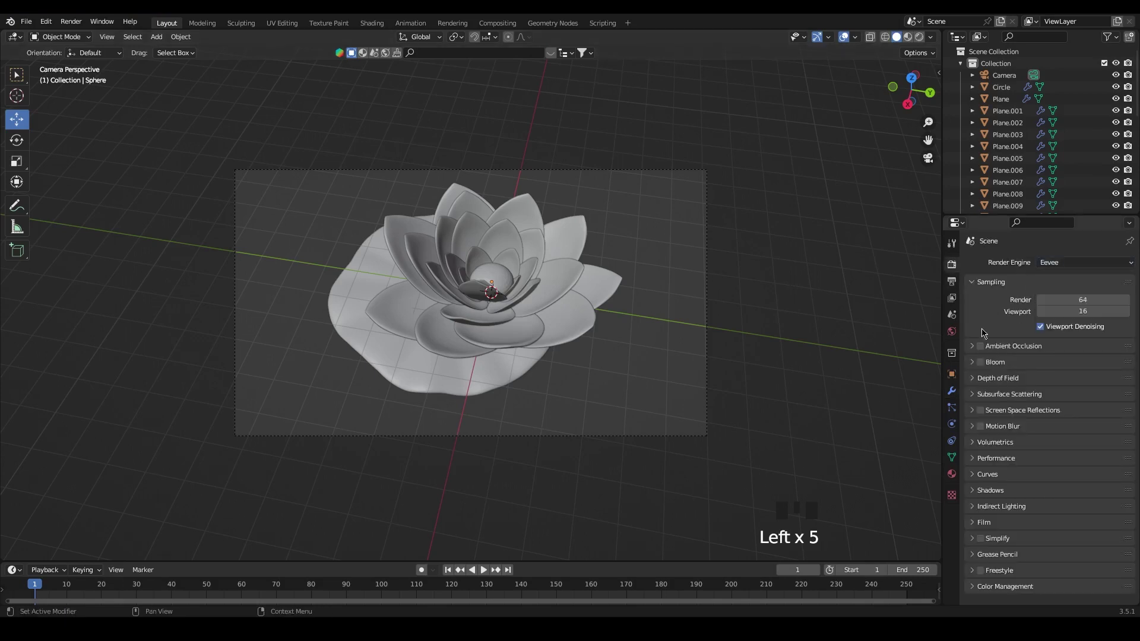
Adjust the panel in the Shading workspace while building the sphere's glowing material
{"action": "left_click_drag", "start_coordinate": [986, 348], "coordinate": [998, 440]}
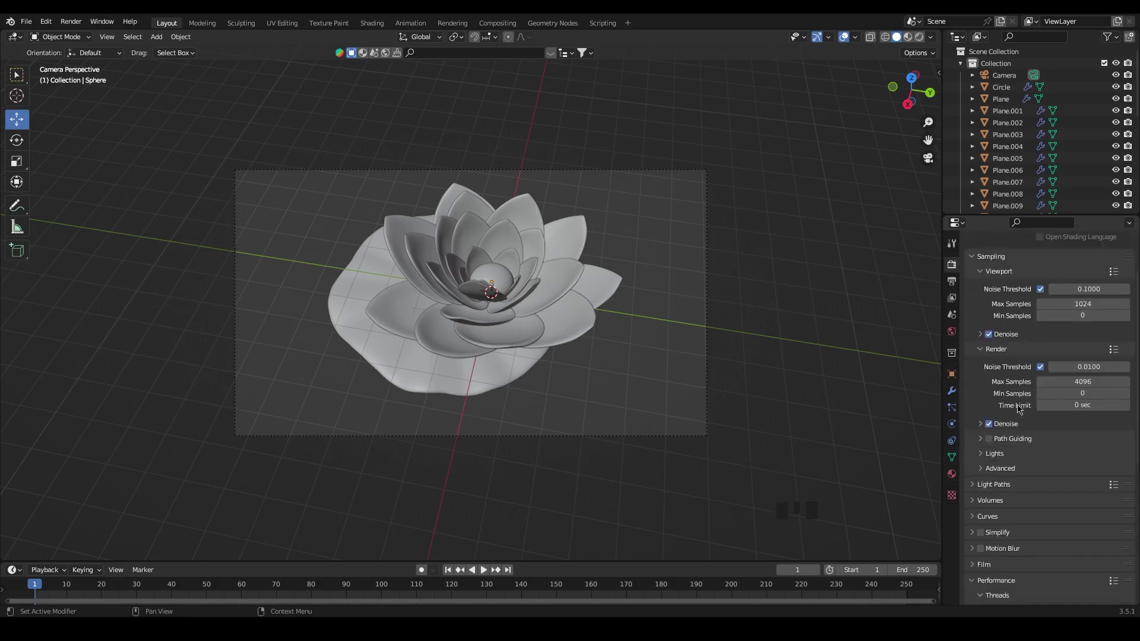
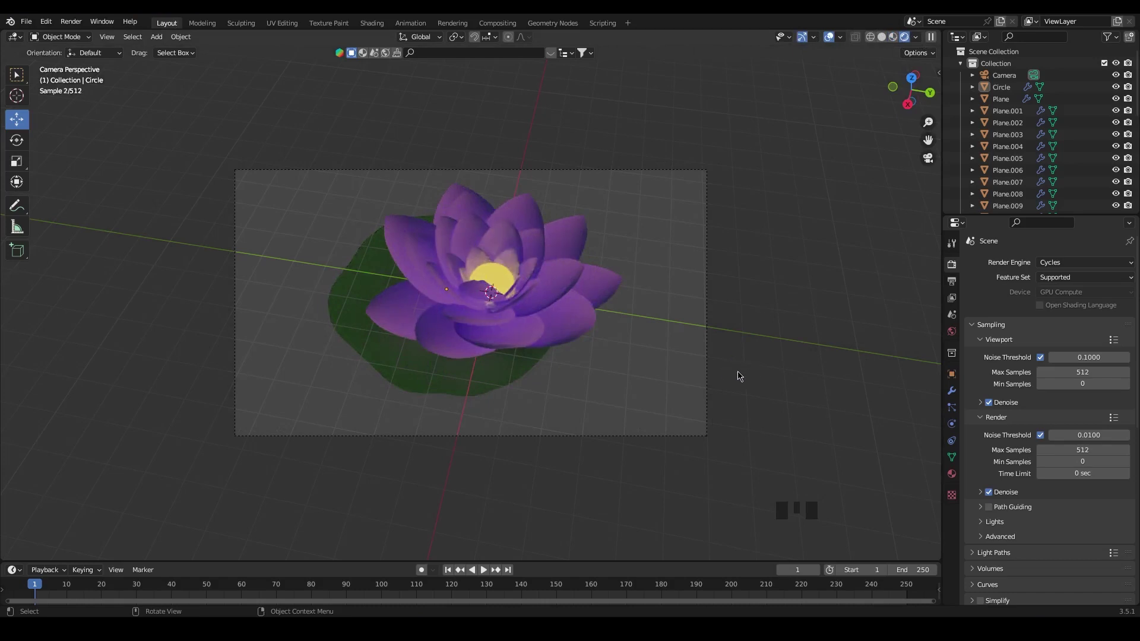
Add a new mesh plane and scale it up into a large ground surface
{"action": "key", "text": "shift+a"}
{"action": "key", "text": "s"}
{"action": "key", "text": "s"}
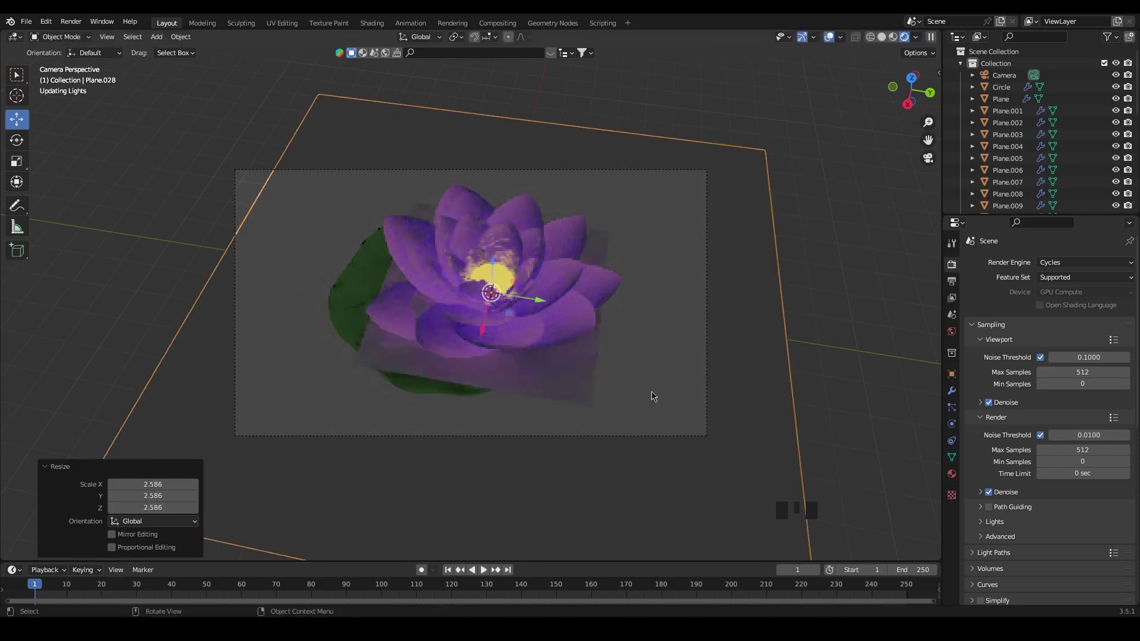
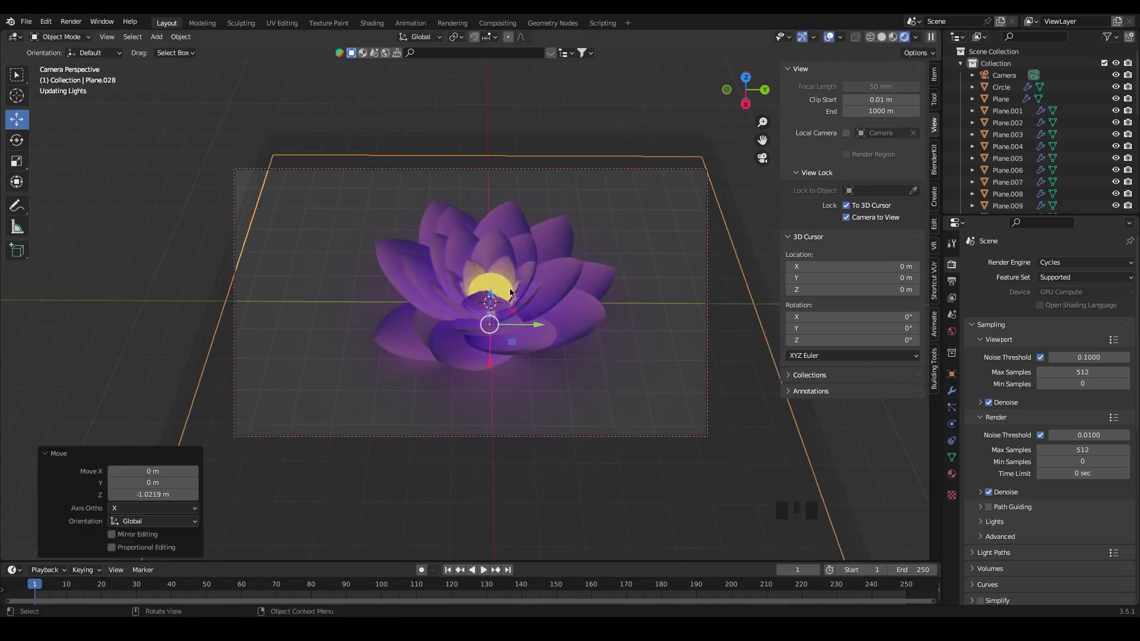
{"action": "left_click", "coordinate": [883, 40]}
{"action": "left_click", "coordinate": [494, 294]}
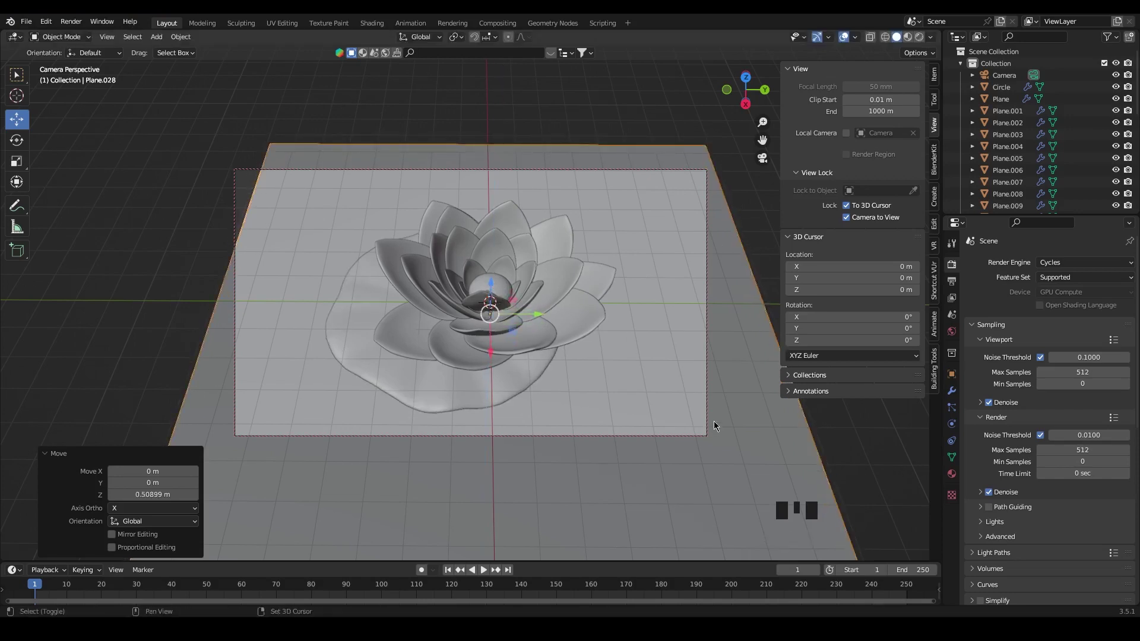
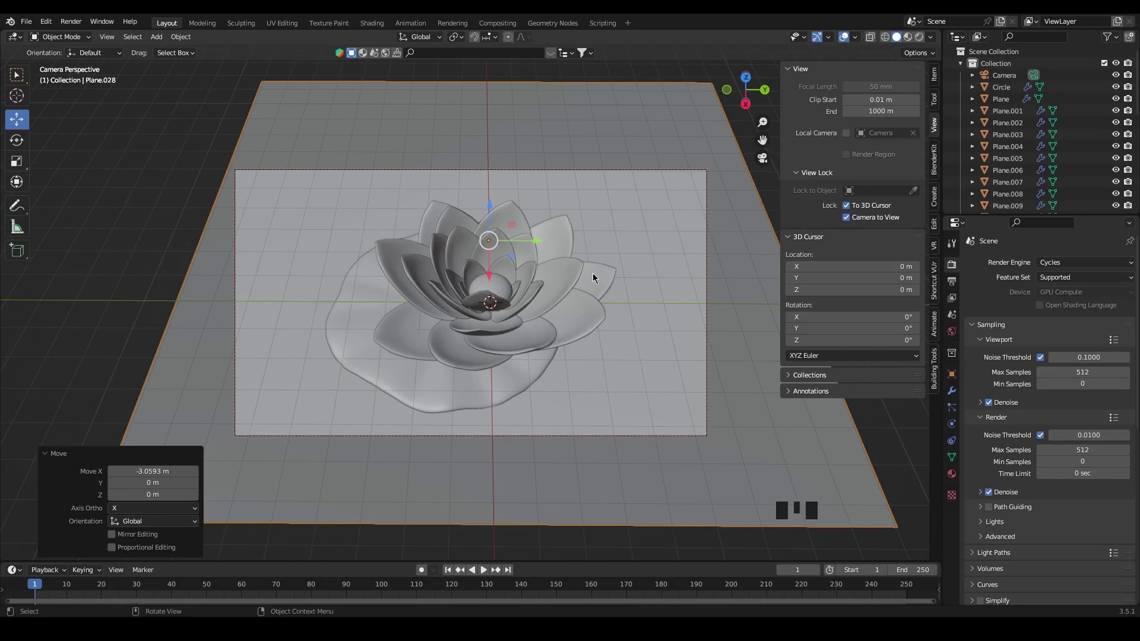
Move the ground plane Plane.028 under the lotus into frame and preview in rendered shading
{"action": "left_click_drag", "start_coordinate": [600, 364], "coordinate": [608, 356]}
{"action": "left_click_drag", "start_coordinate": [594, 363], "coordinate": [608, 354]}
{"action": "double_click", "coordinate": [751, 358]}
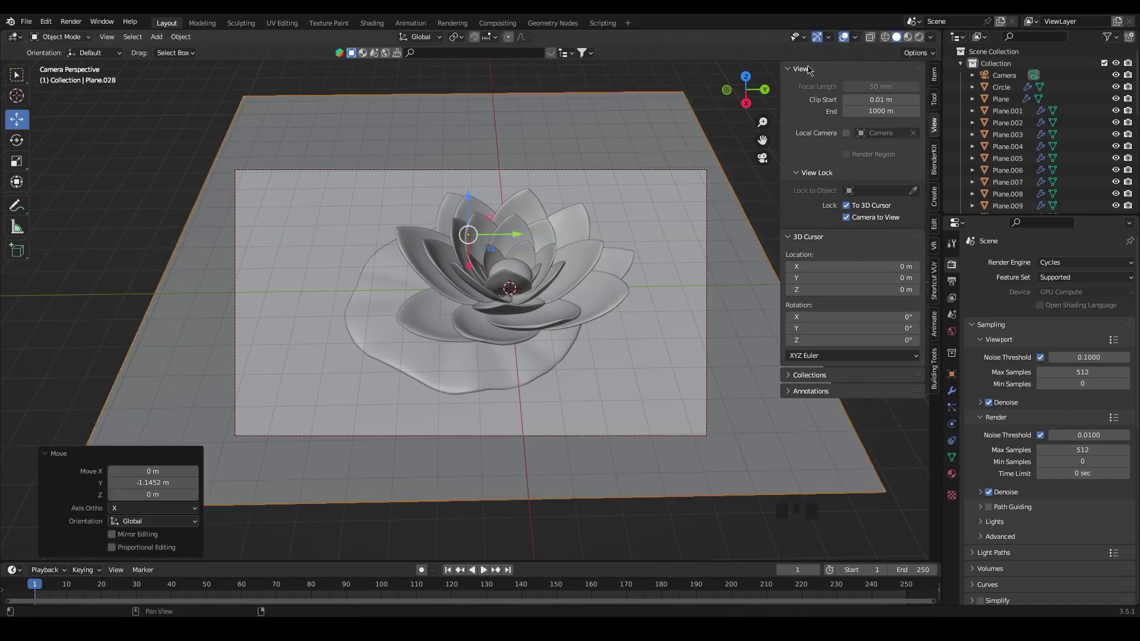
{"action": "left_click", "coordinate": [917, 39]}
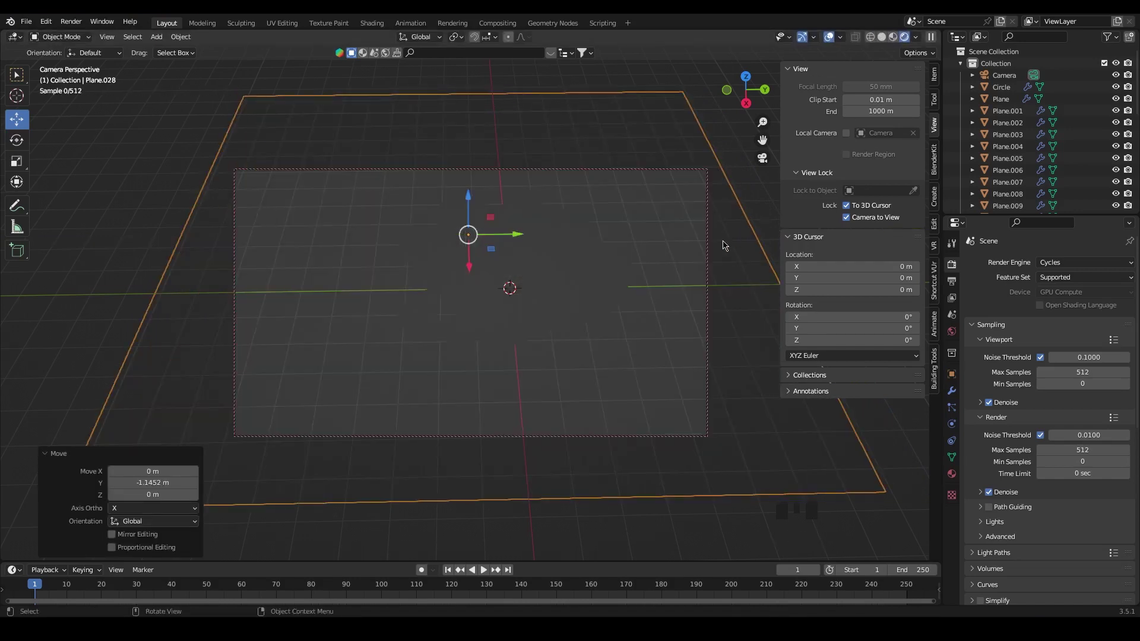
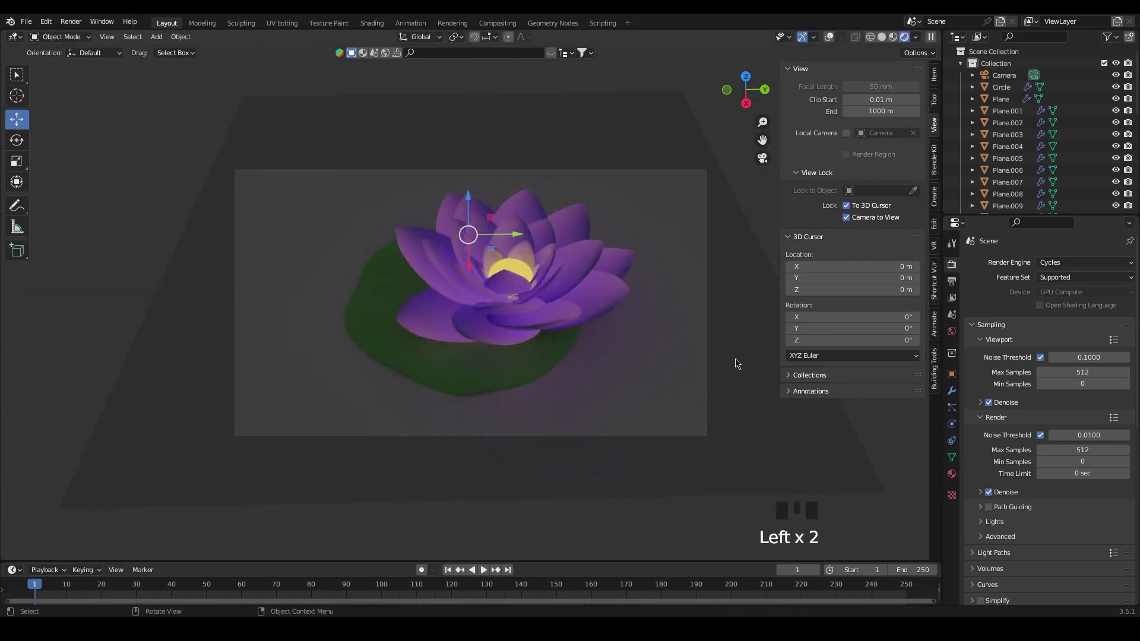
Create a new material on Plane.028 and set its Base Color to a dark blue
{"action": "left_click", "coordinate": [737, 366]}
{"action": "left_click_drag", "start_coordinate": [1075, 316], "coordinate": [1083, 288]}
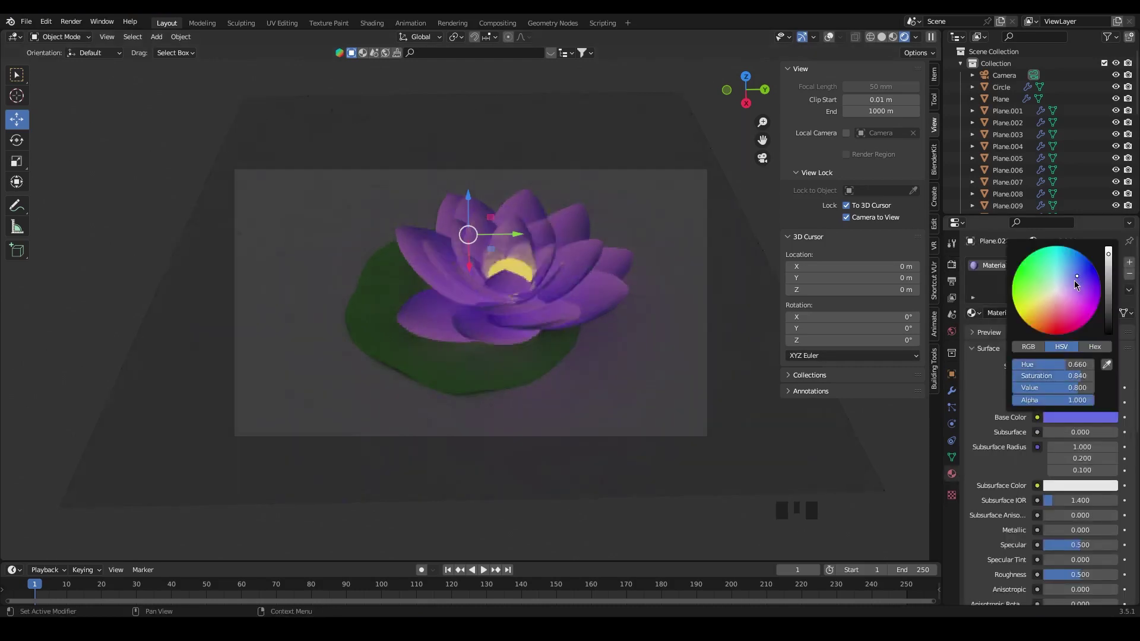
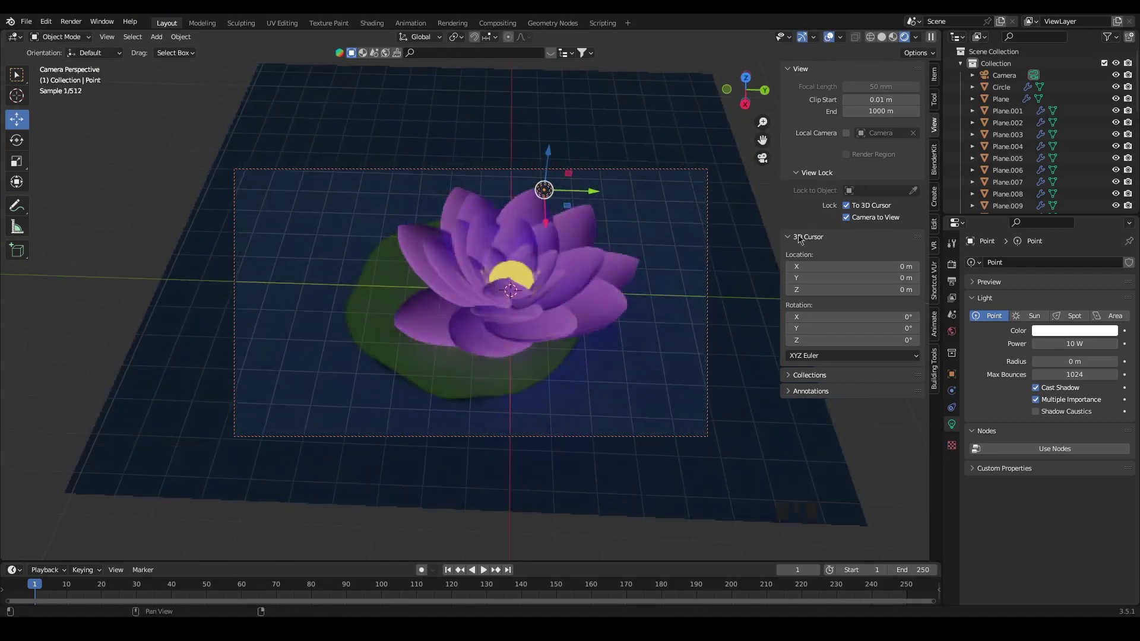
Shift the point light forward along Y so it hovers above and in front of the lotus
{"action": "left_click_drag", "start_coordinate": [849, 208], "coordinate": [611, 225]}
{"action": "left_click_drag", "start_coordinate": [763, 225], "coordinate": [755, 136]}
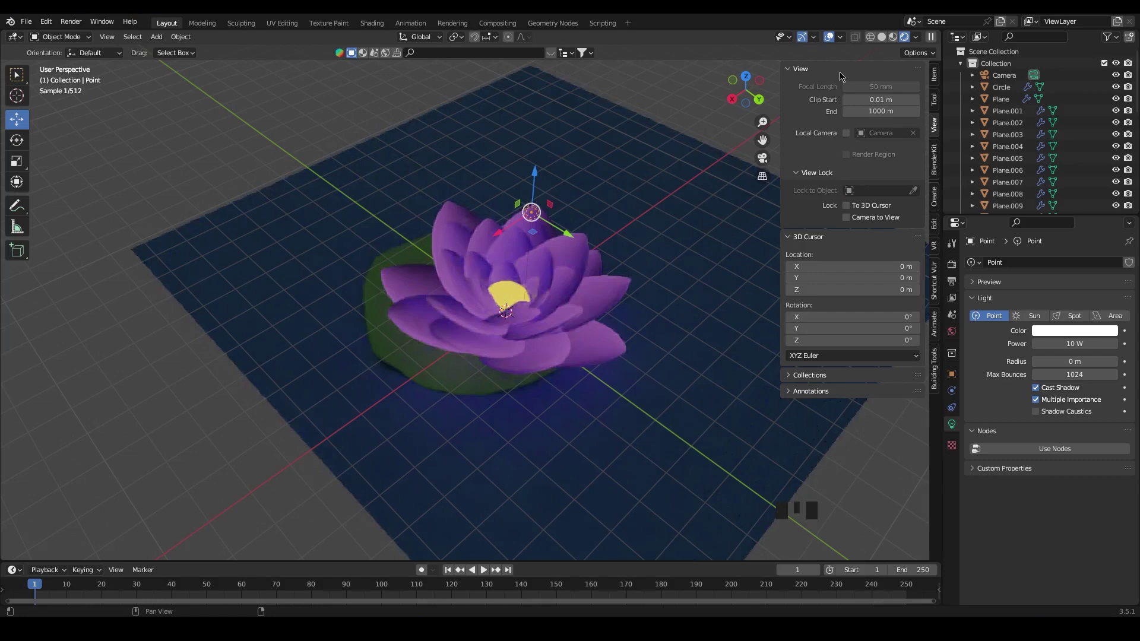
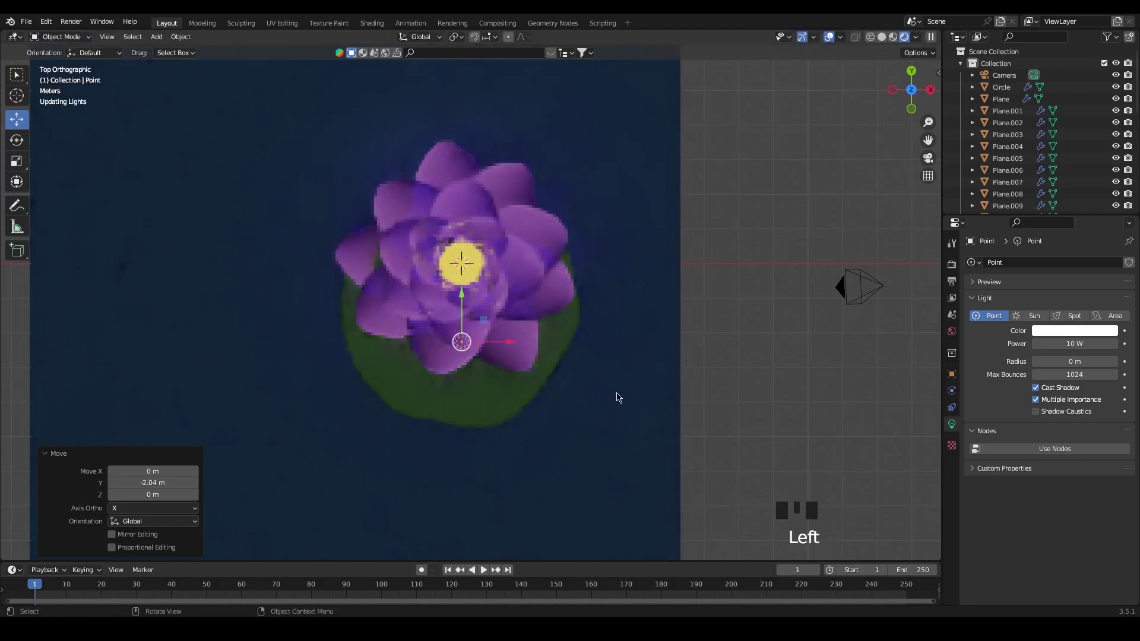
{"action": "left_click_drag", "start_coordinate": [714, 449], "coordinate": [666, 369]}
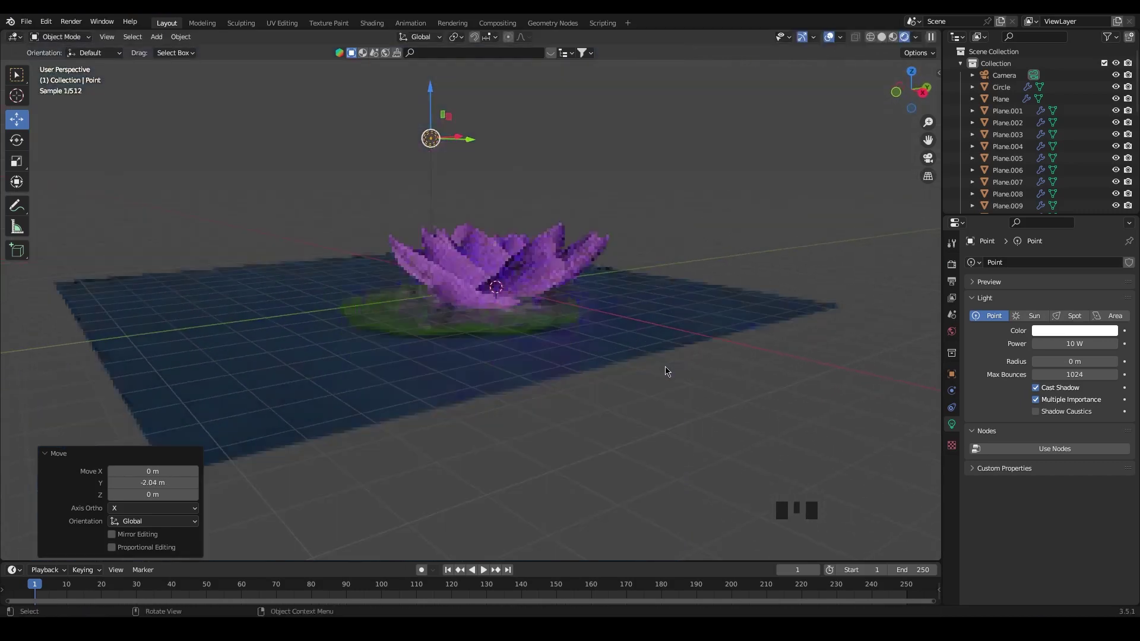
{"action": "left_click_drag", "start_coordinate": [616, 335], "coordinate": [581, 340]}
{"action": "left_click_drag", "start_coordinate": [597, 334], "coordinate": [546, 148]}
{"action": "left_click", "coordinate": [547, 148]}
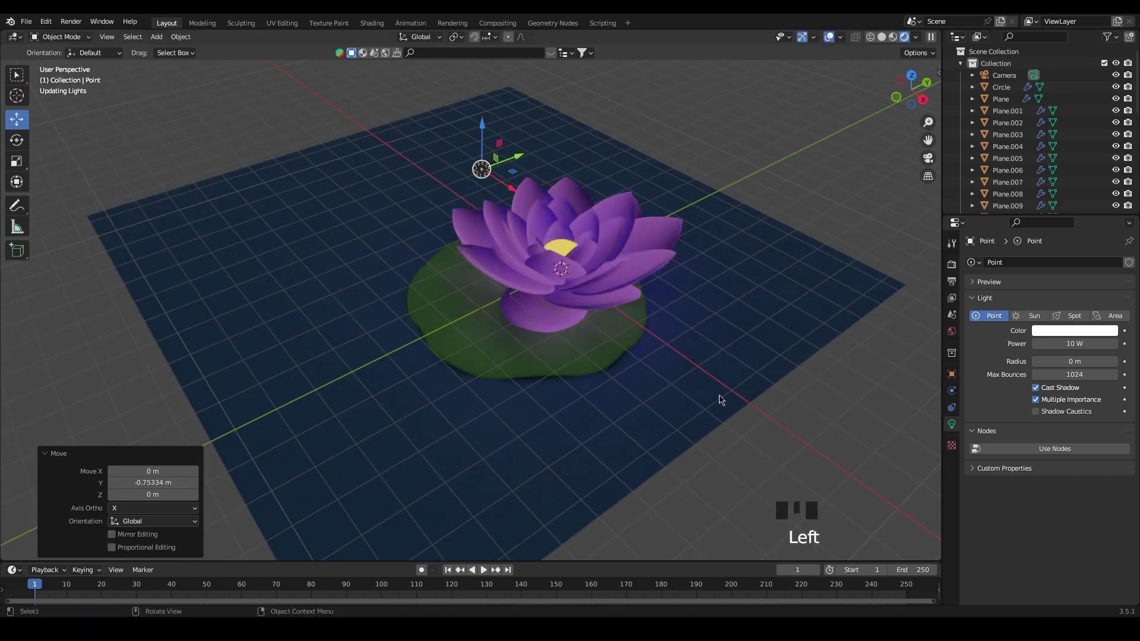
Check the light placement through the camera and save the blend file
{"action": "key", "text": "KP_0"}
{"action": "left_click", "coordinate": [445, 178]}
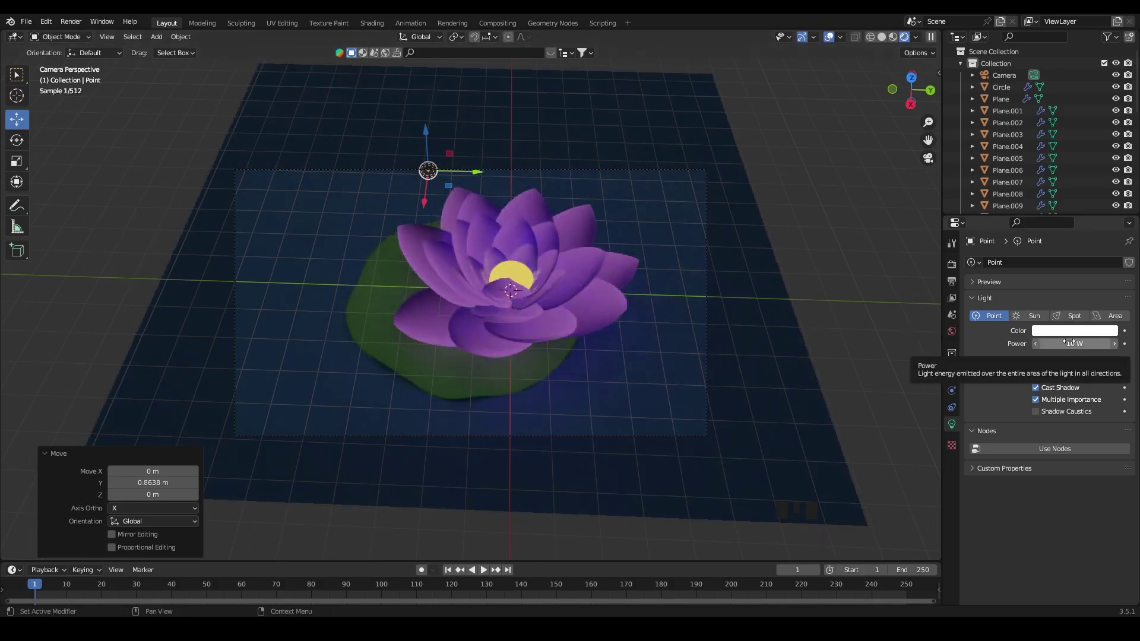
{"action": "key", "text": "ctrl+s"}
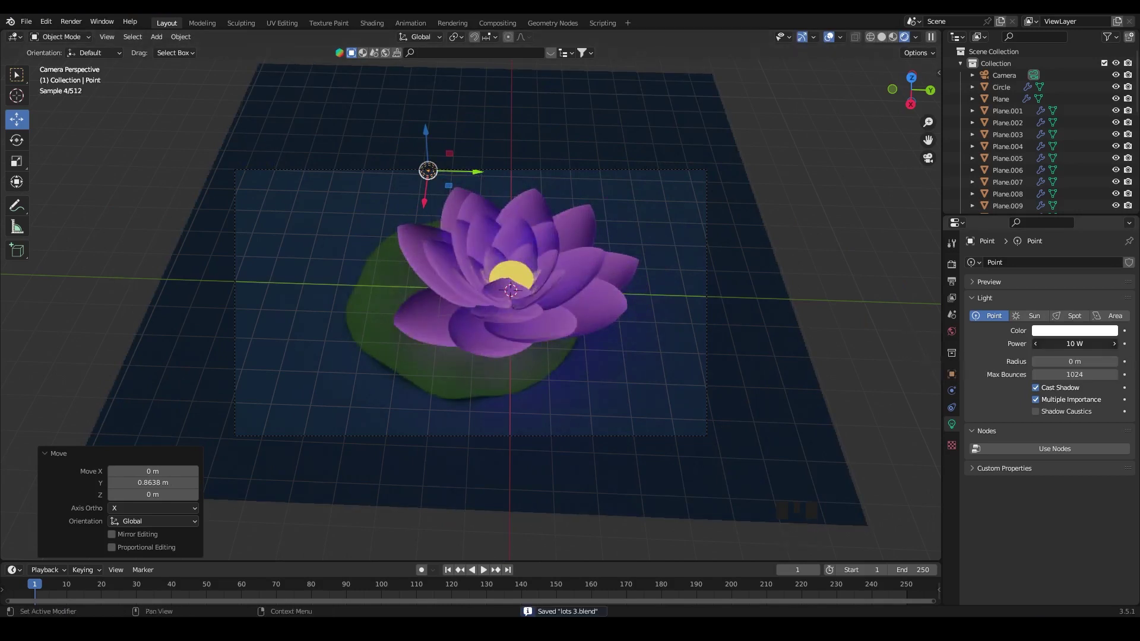
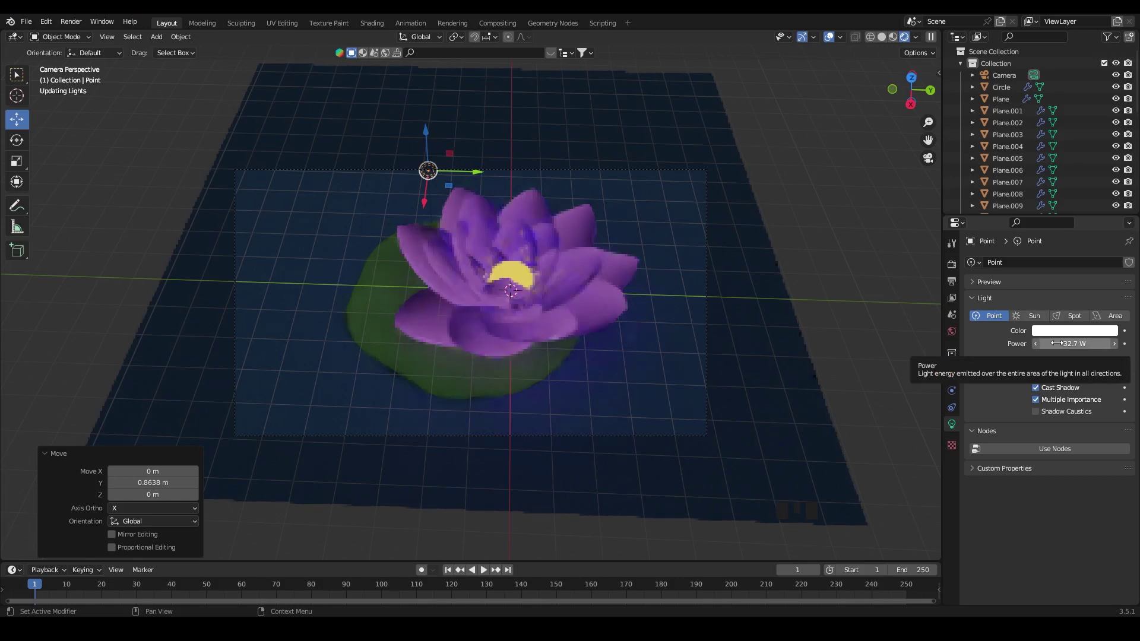
Raise the point light's power to 32.7 W and begin tinting its colour pale violet
{"action": "left_click", "coordinate": [833, 41]}
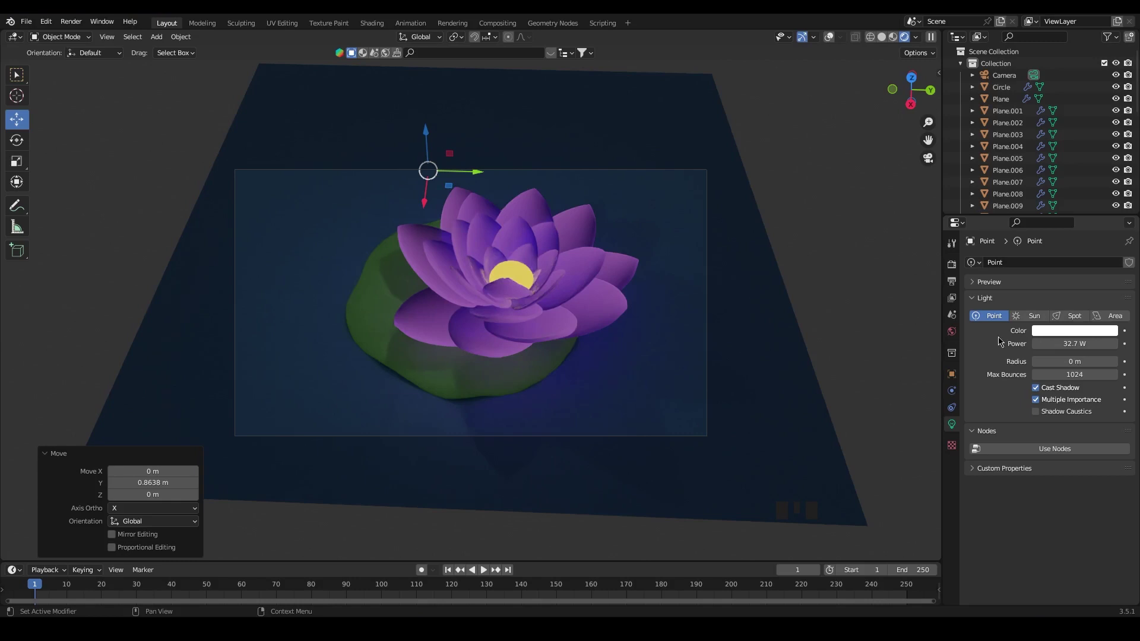
{"action": "left_click", "coordinate": [1076, 330]}
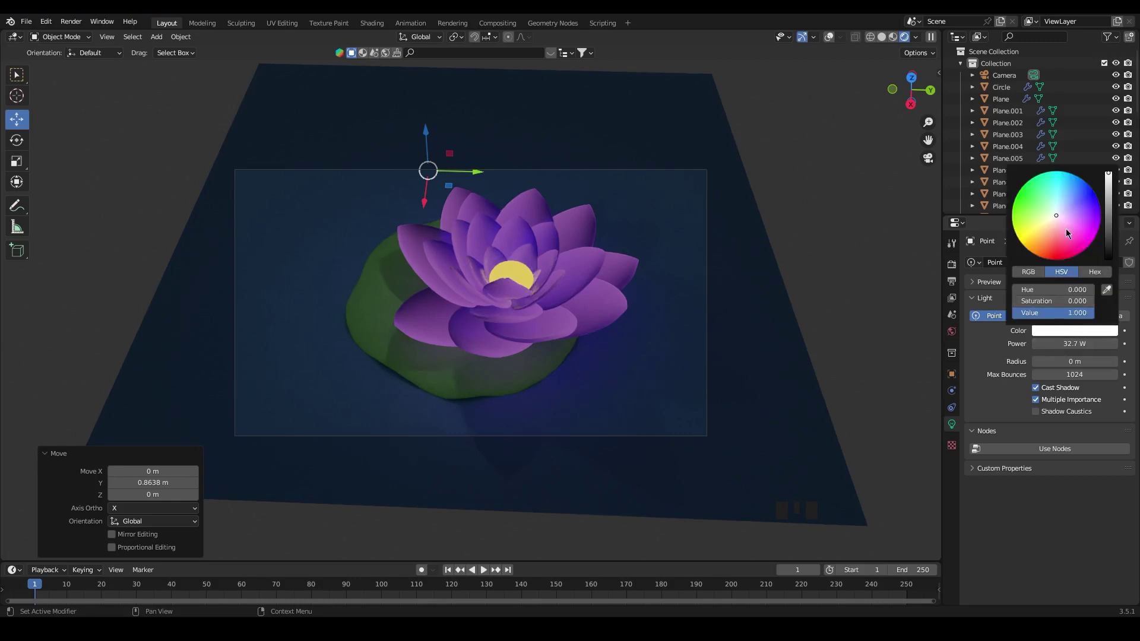